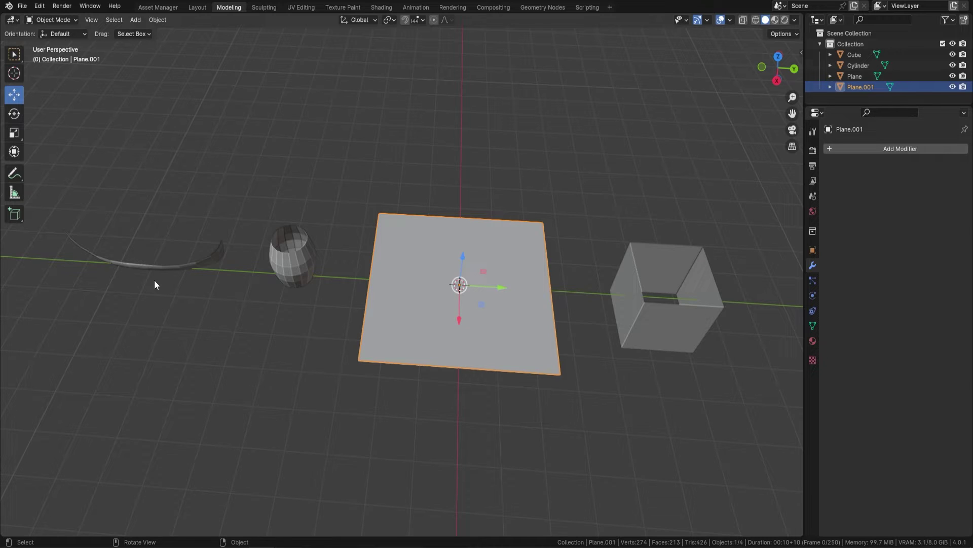
# Add ten evenly spaced parallel loop cuts across Plane.001 in Edit Mode
pyautogui.middleClick(444, 240)
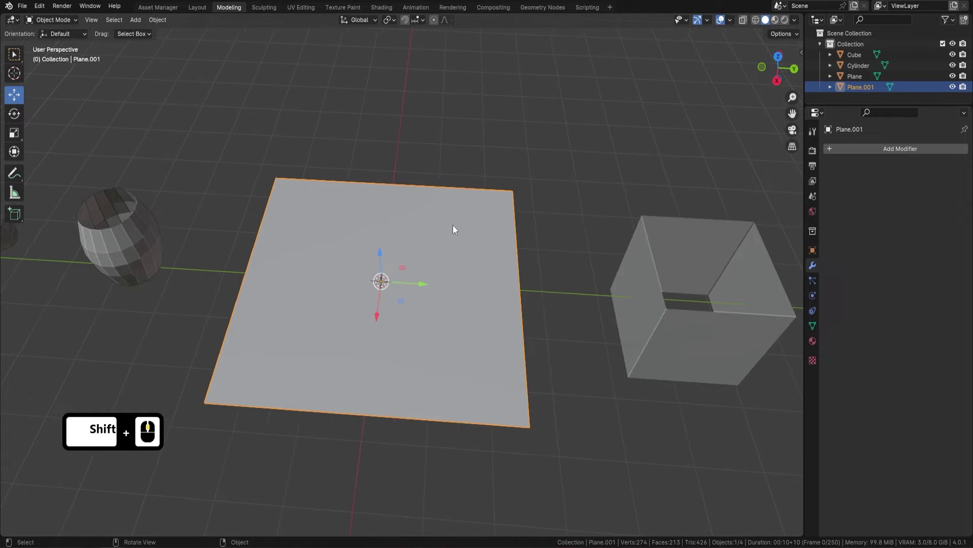
pyautogui.moveTo(463, 151); pyautogui.dragTo(396, 191)
pyautogui.moveTo(408, 257); pyautogui.dragTo(453, 235)
pyautogui.press('Tab')
pyautogui.press('ctrl+r')
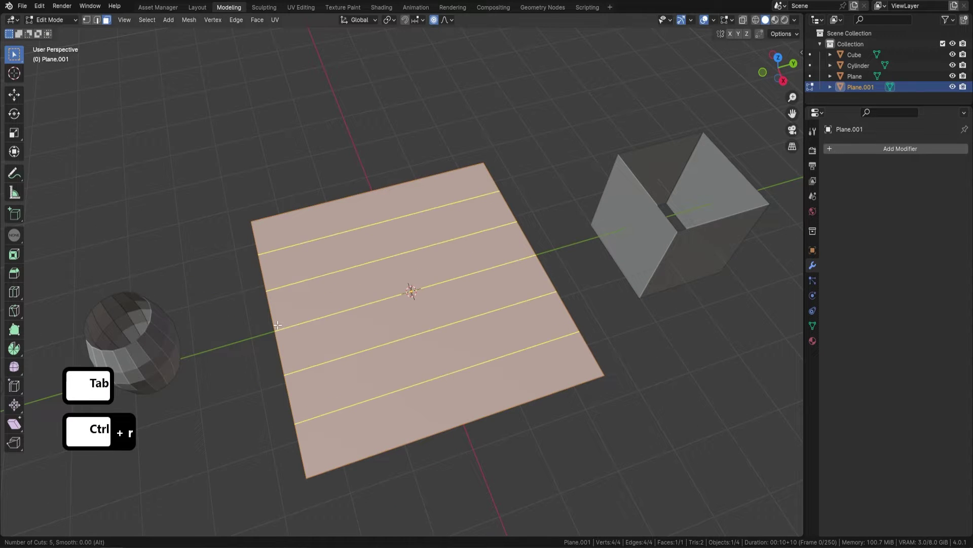
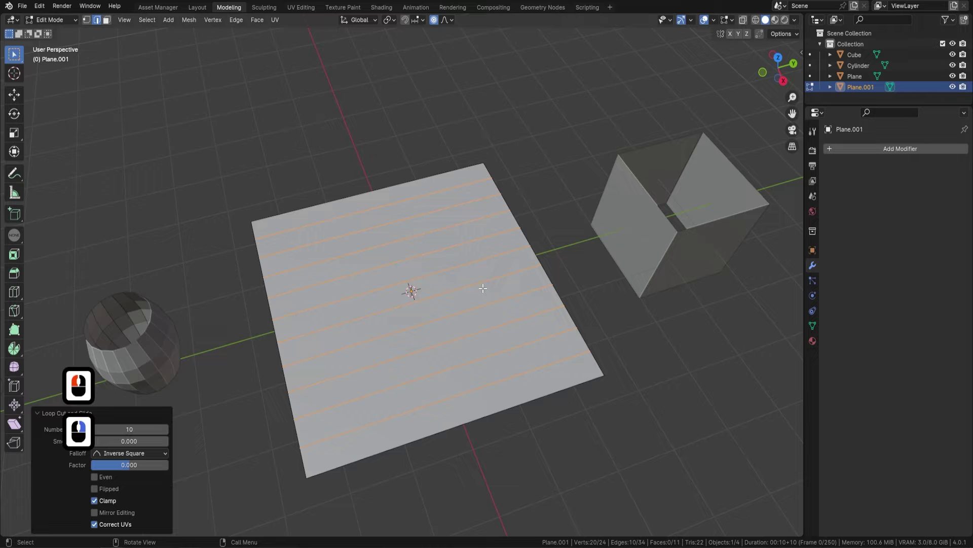
pyautogui.rightClick(410, 288)
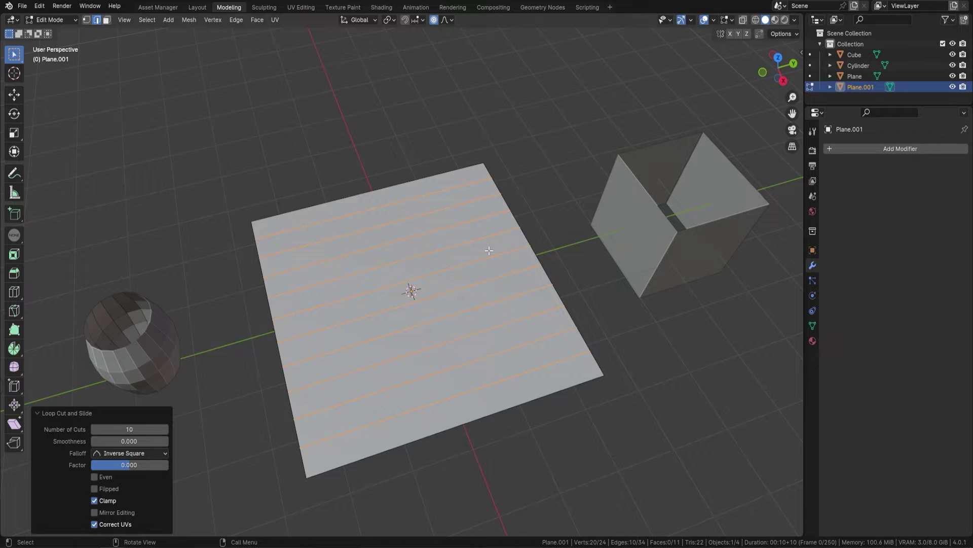
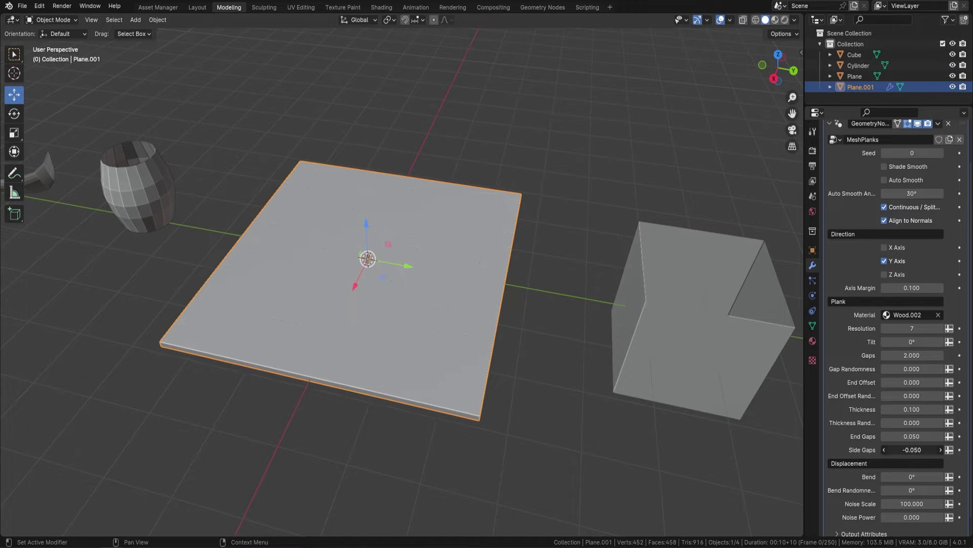
# Set MeshPlanks Side Gaps to 0.03 and disable Continuous so the boards break into short pieces
pyautogui.moveTo(369, 263); pyautogui.dragTo(629, 321)
pyautogui.middleClick(629, 321)
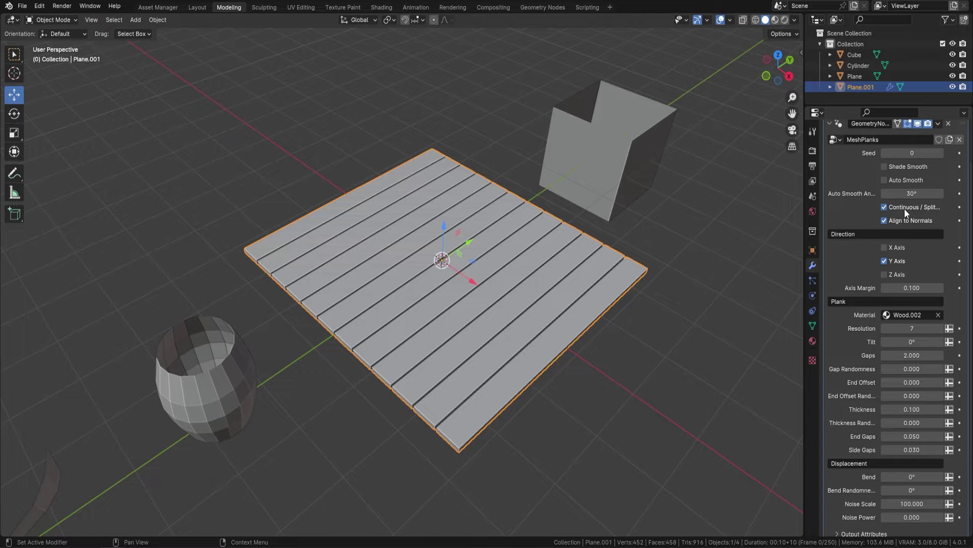
pyautogui.moveTo(662, 254); pyautogui.dragTo(589, 285)
pyautogui.moveTo(567, 291); pyautogui.dragTo(542, 290)
pyautogui.middleClick(569, 277)
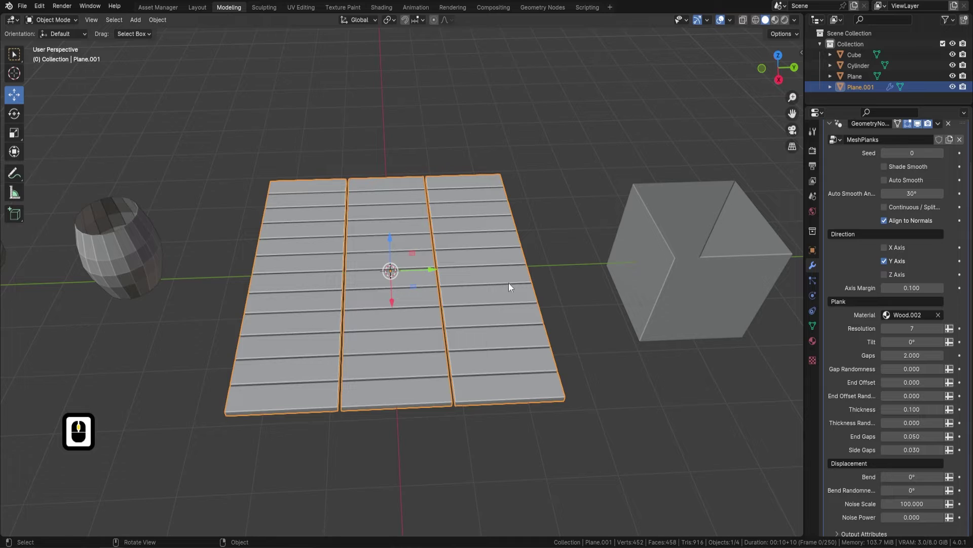
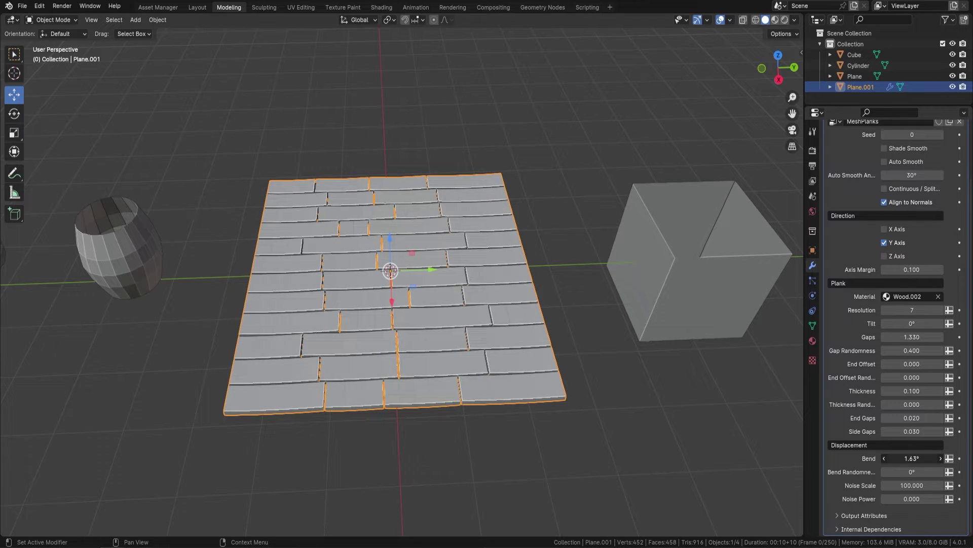
# Give the floor planks Bend Randomness 2.26° with the staggered gap and noise settings
pyautogui.click(830, 438)
pyautogui.middleClick(555, 323)
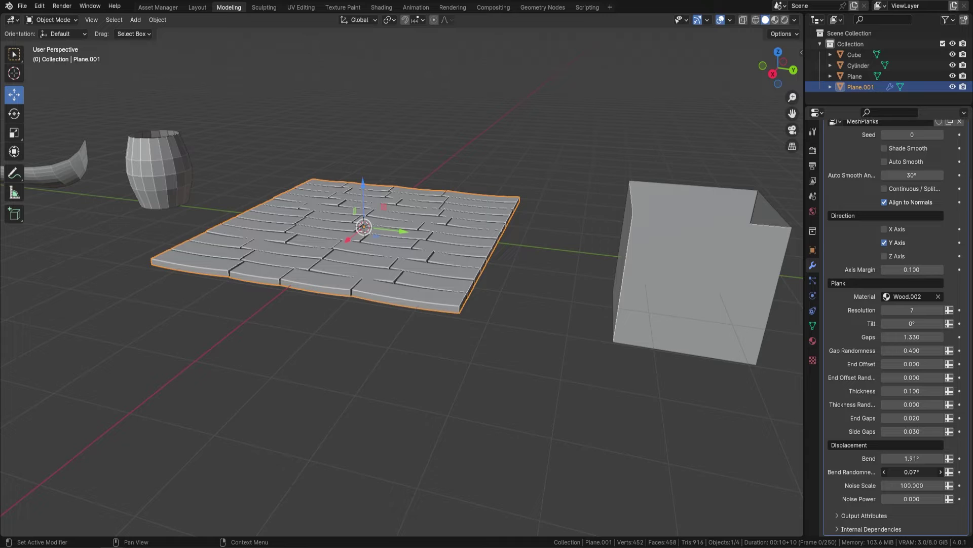
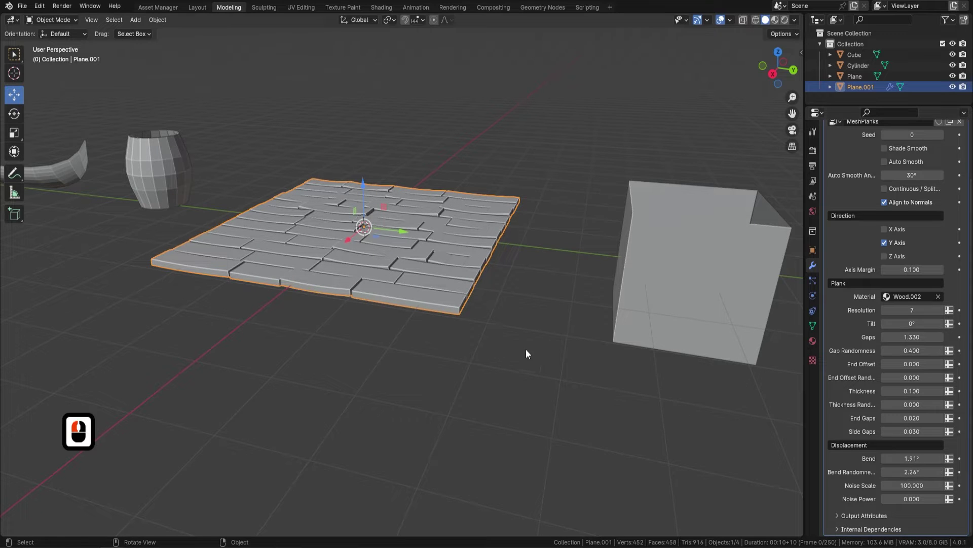
pyautogui.middleClick(447, 334)
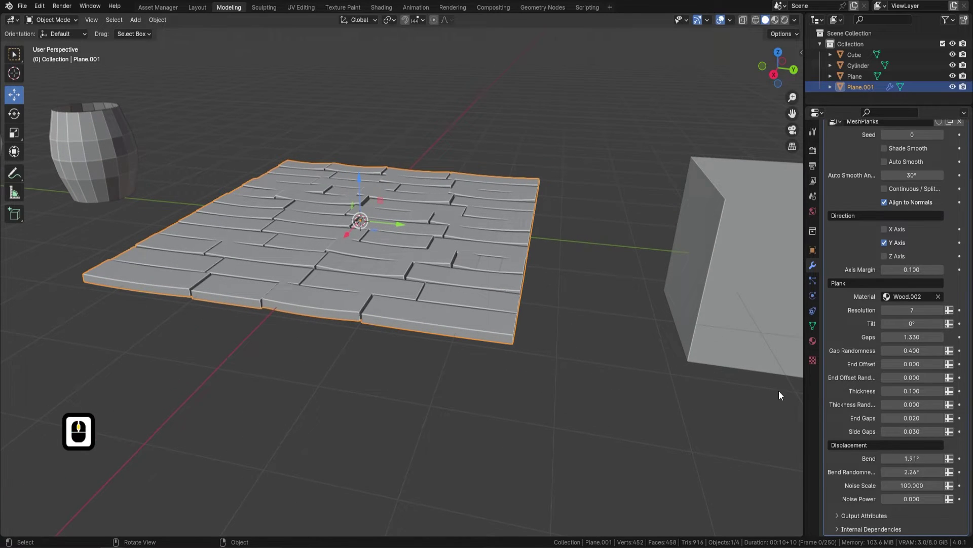
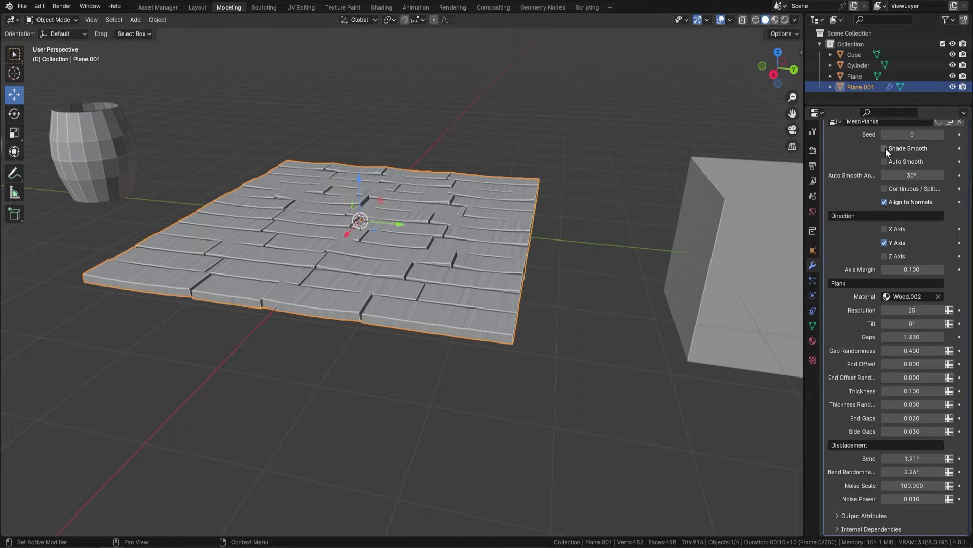
# Enable Shade Smooth and Auto Smooth on the plank floor
pyautogui.click(888, 153)
pyautogui.click(888, 168)
pyautogui.moveTo(586, 253); pyautogui.dragTo(532, 249)
pyautogui.moveTo(523, 249); pyautogui.dragTo(508, 240)
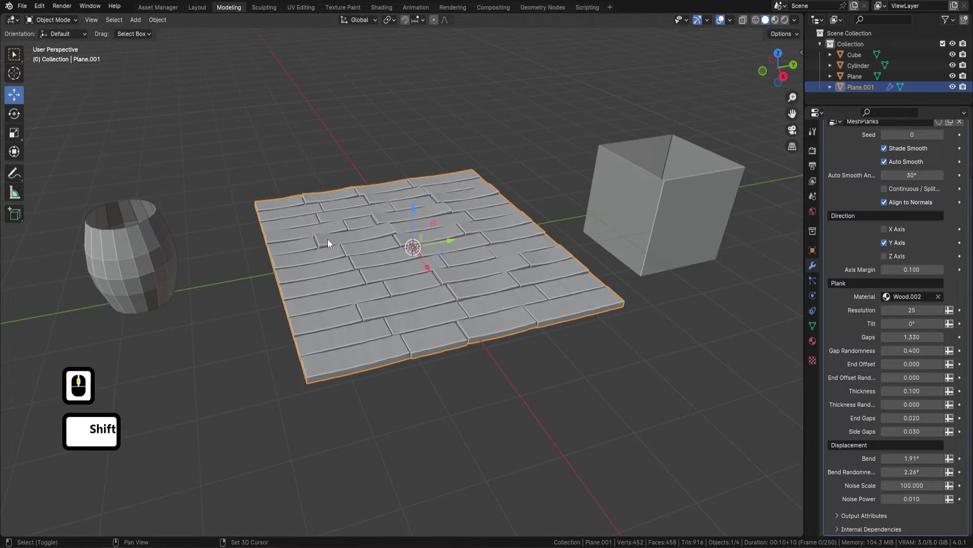
pyautogui.middleClick(470, 243)
# Add a MeshPlanks geometry-nodes modifier to the Cylinder with Direction set to Z Axis
pyautogui.click(360, 262)
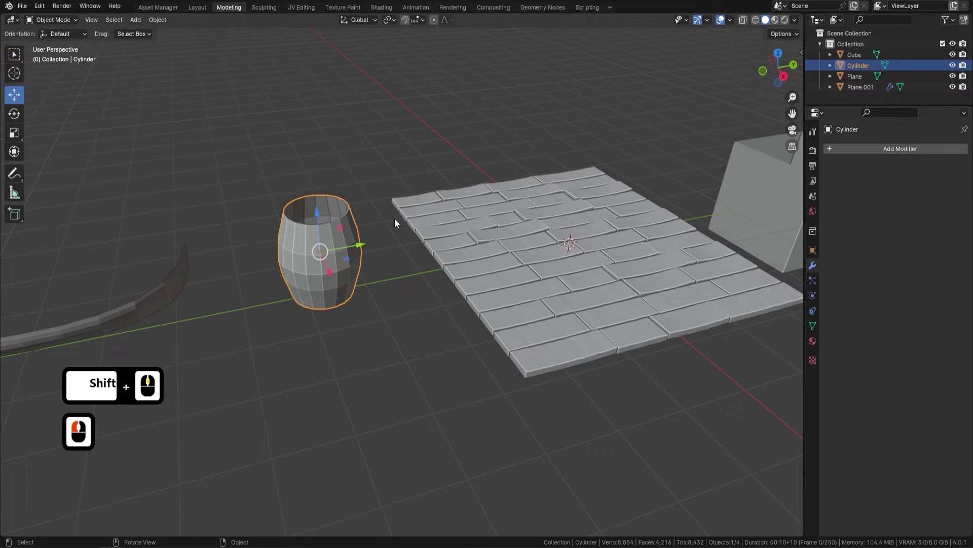
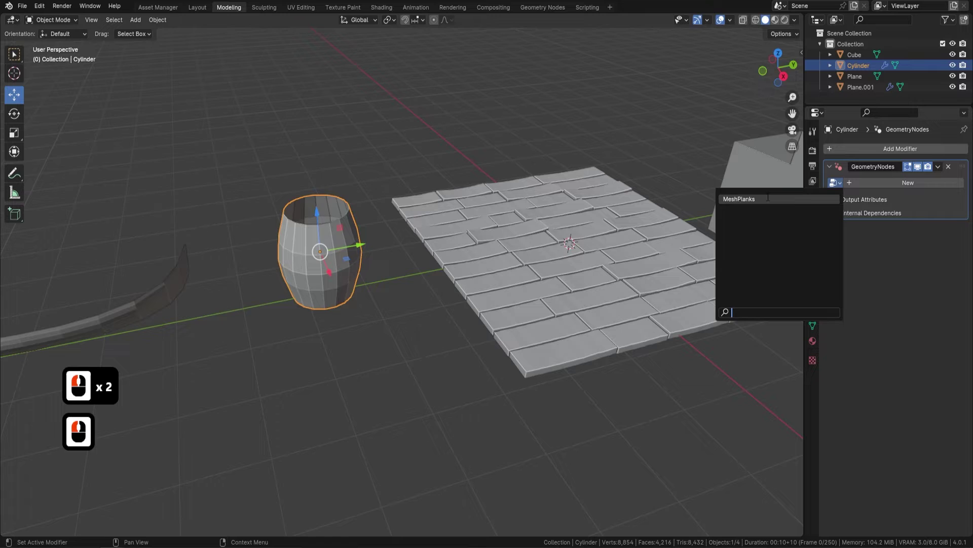
pyautogui.click(768, 203)
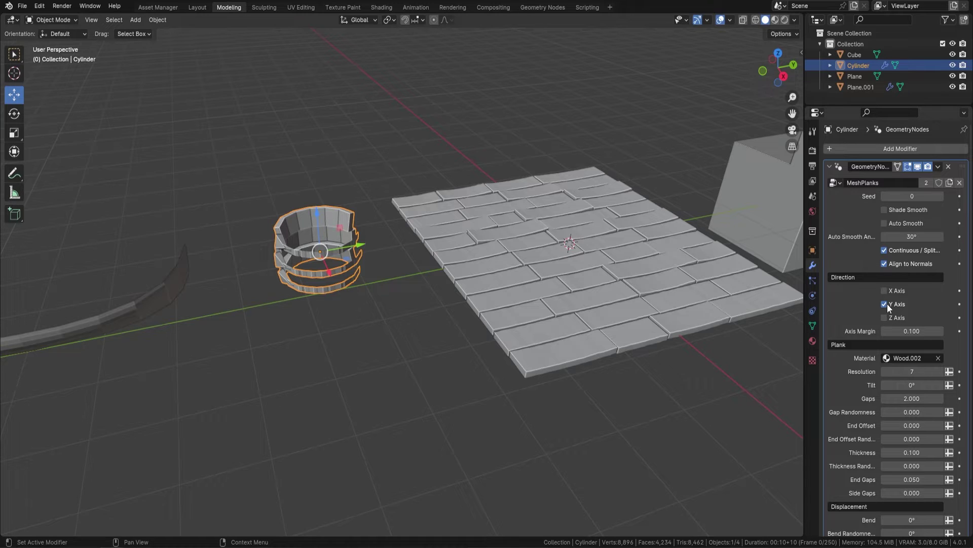
pyautogui.click(887, 309)
pyautogui.click(891, 321)
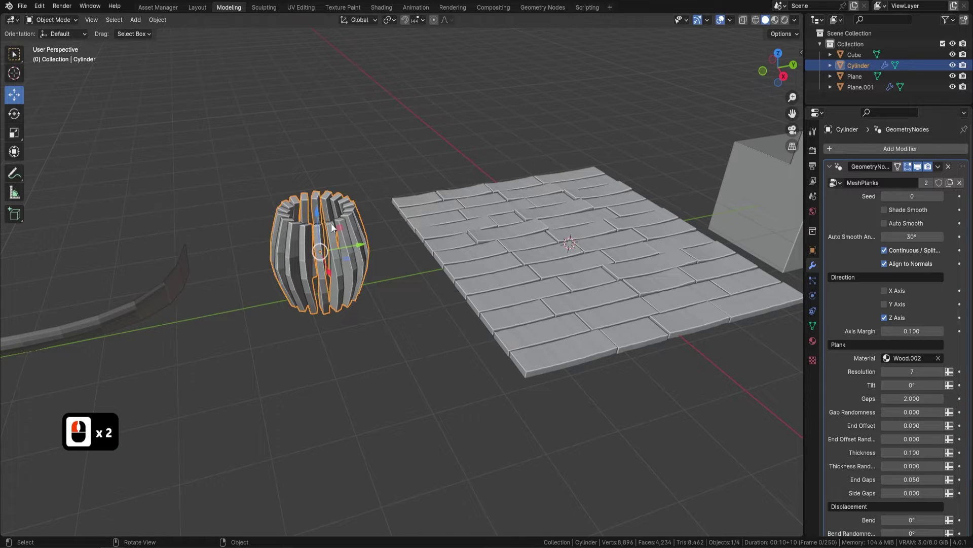
# Turn off Align to Normals so the staves wrap around the barrel
pyautogui.middleClick(392, 237)
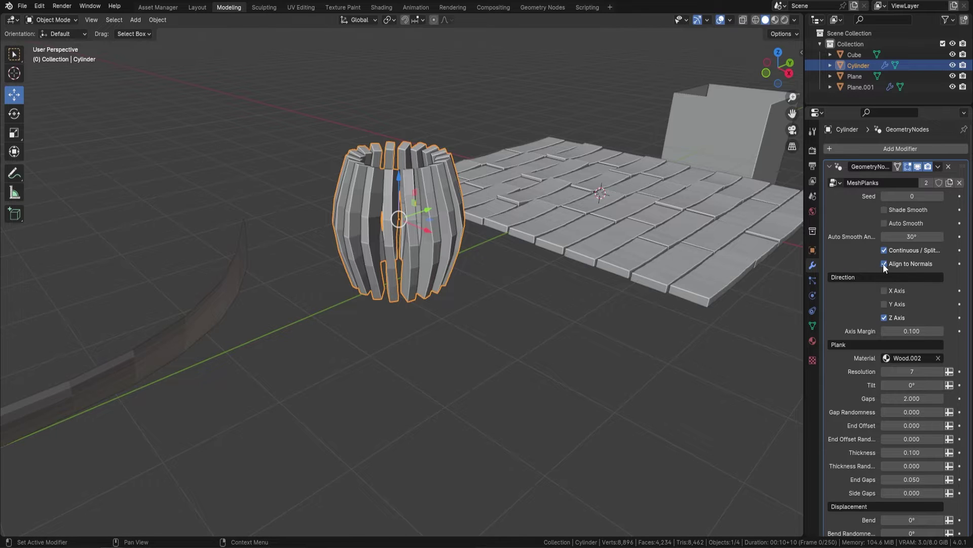
pyautogui.moveTo(888, 268); pyautogui.dragTo(414, 187)
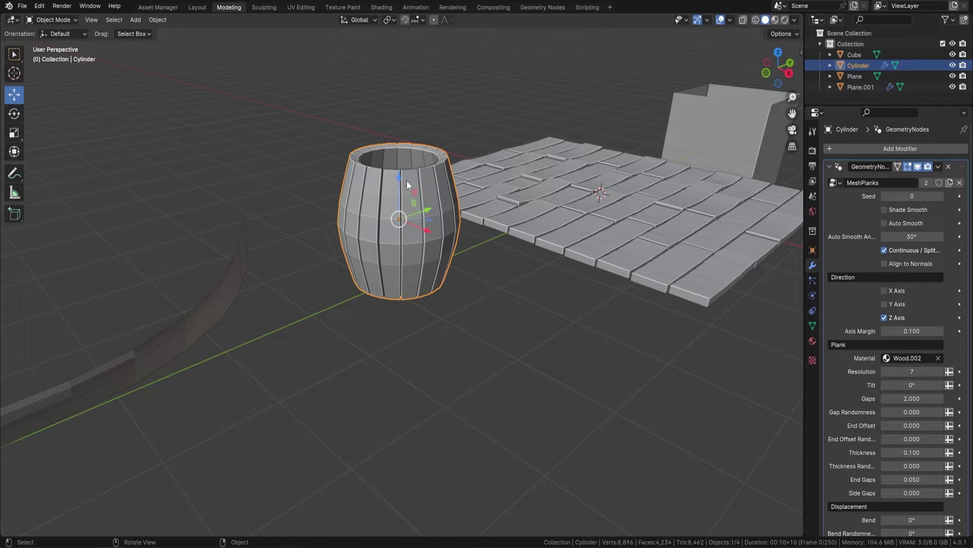
pyautogui.moveTo(429, 202); pyautogui.dragTo(617, 204)
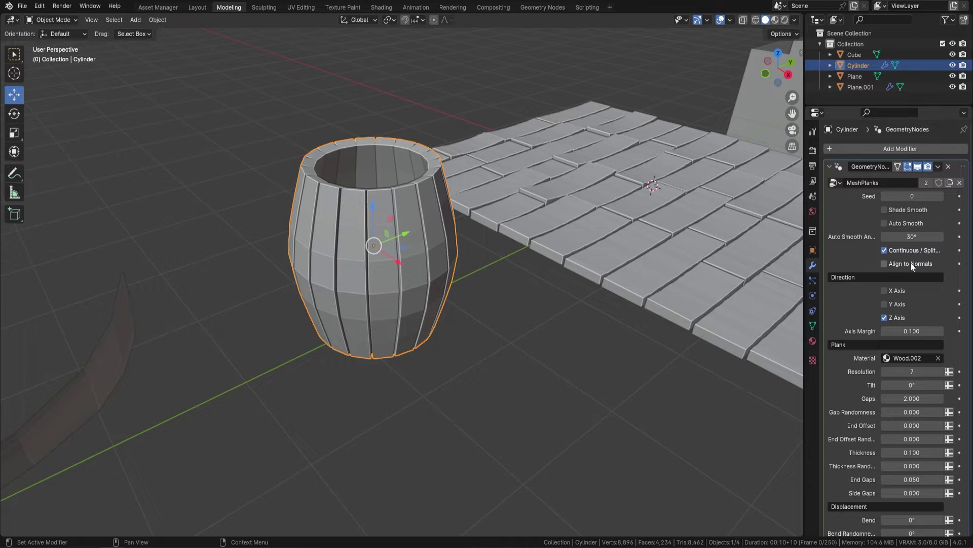
# Split the staves, close Side Gaps to near 0 and add Bend Randomness 1.35°
pyautogui.click(888, 250)
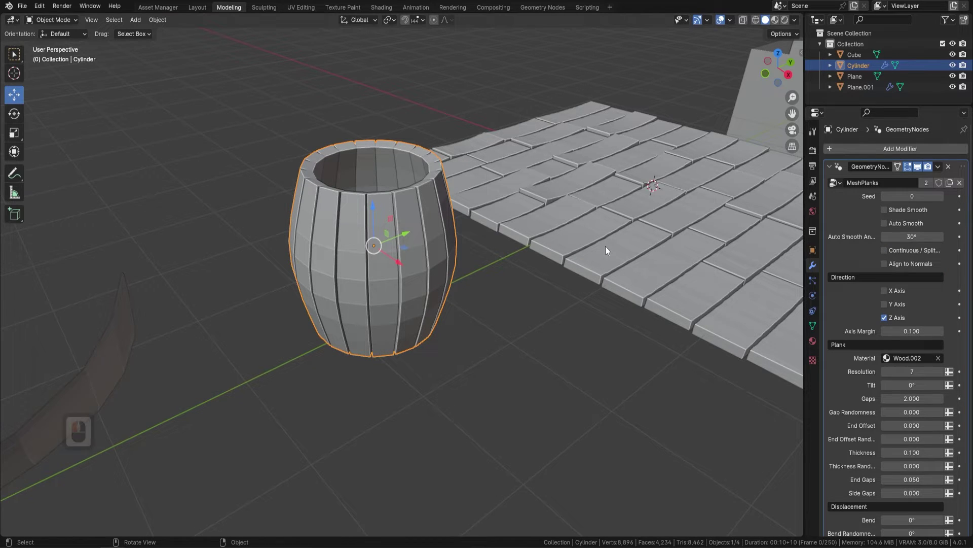
pyautogui.moveTo(888, 254); pyautogui.dragTo(566, 270)
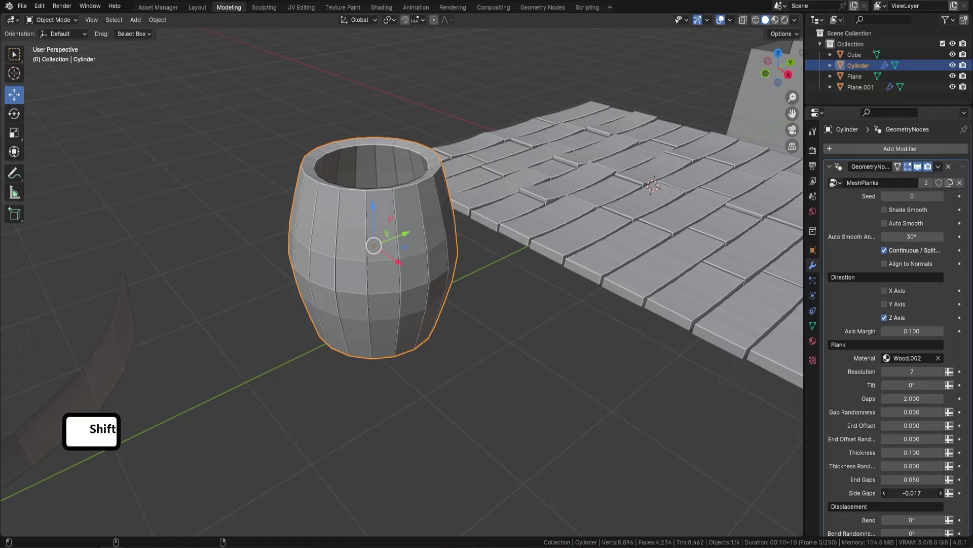
pyautogui.click(921, 488)
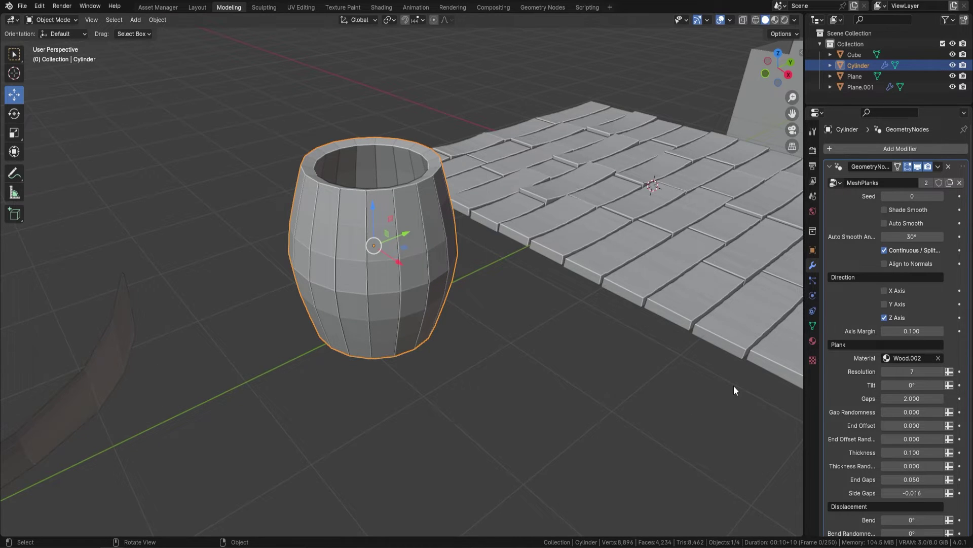
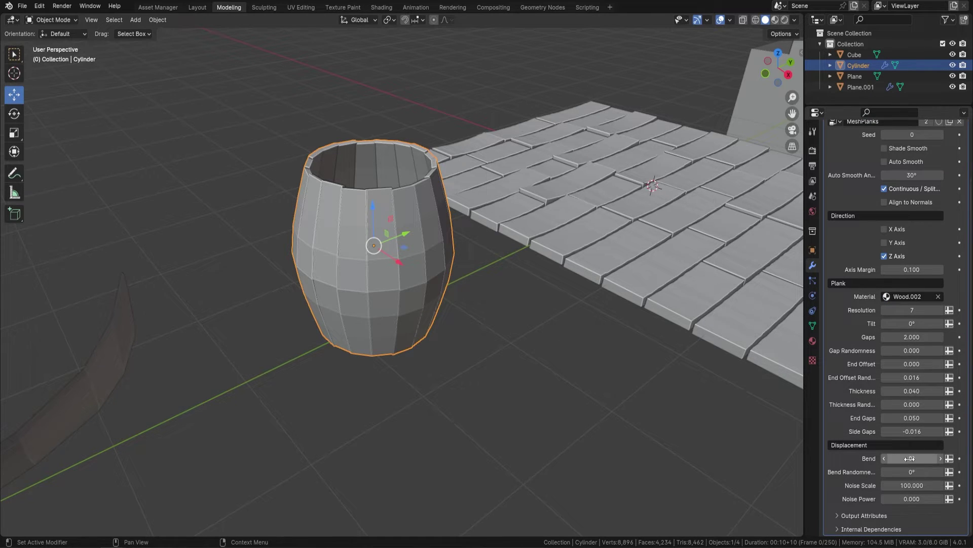
pyautogui.click(912, 464)
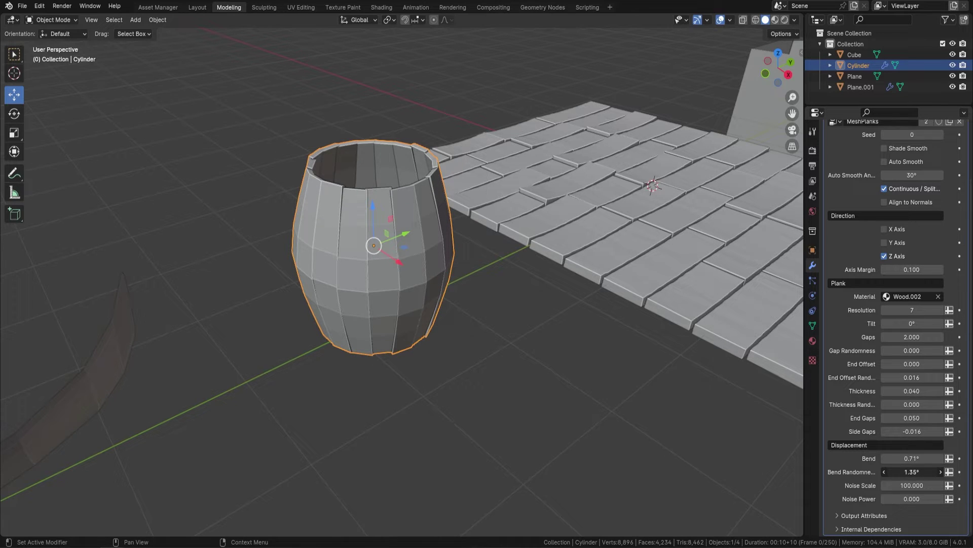
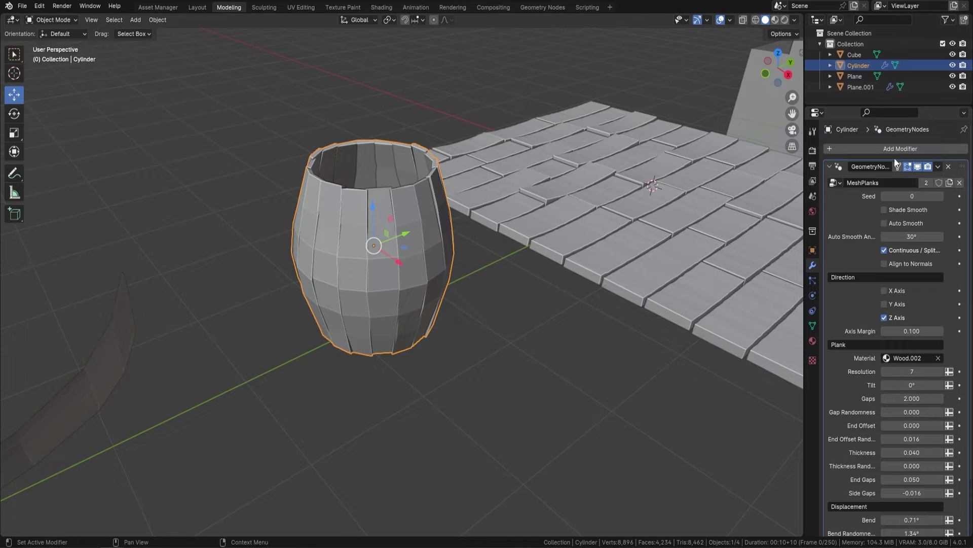
# Enable Shade Smooth and Auto Smooth and tighten Side Gaps to -0.001
pyautogui.click(888, 215)
pyautogui.click(887, 229)
pyautogui.moveTo(390, 116); pyautogui.dragTo(423, 169)
pyautogui.moveTo(424, 169); pyautogui.dragTo(546, 259)
pyautogui.press('F9')
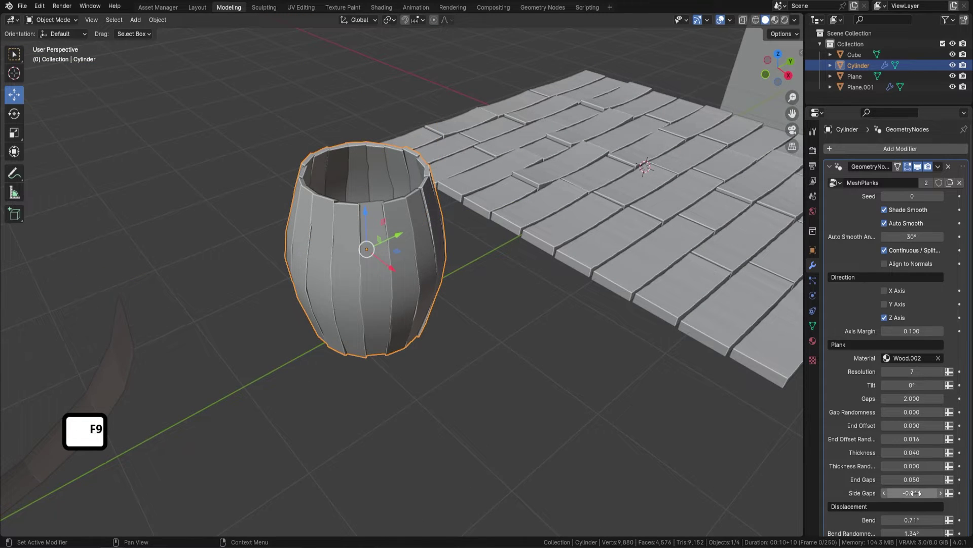
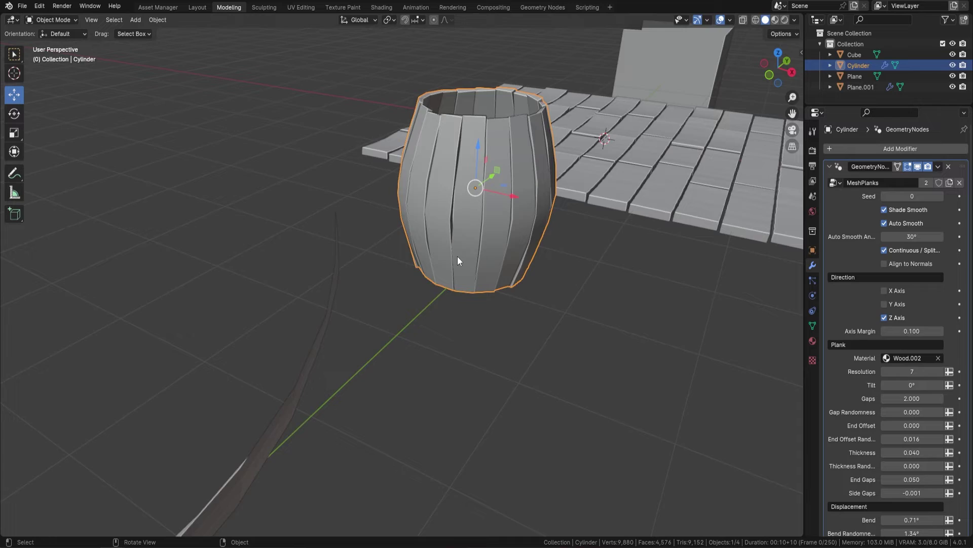
pyautogui.press('F9')
pyautogui.press('F9')
pyautogui.middleClick(490, 260)
pyautogui.middleClick(510, 252)
# Separate the selected crate faces into a new object (P > Selection) and select the remaining piece
pyautogui.middleClick(528, 231)
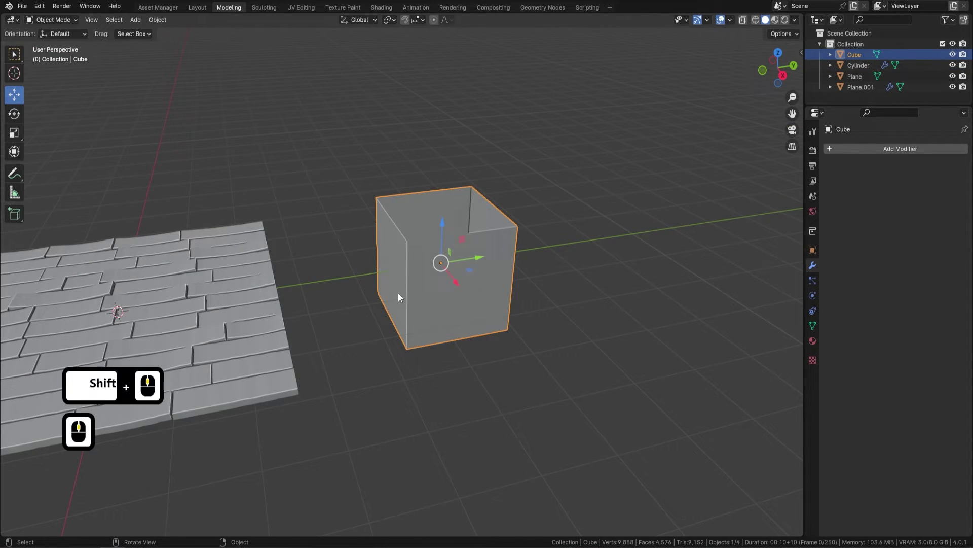
pyautogui.press('Tab')
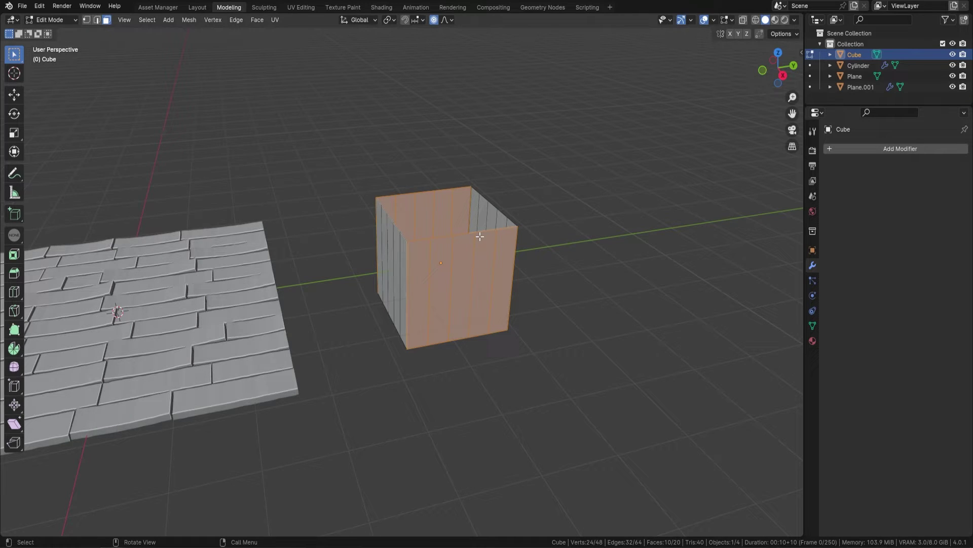
pyautogui.press('p')
pyautogui.click(483, 241)
pyautogui.press('Tab')
pyautogui.middleClick(494, 254)
pyautogui.click(427, 251)
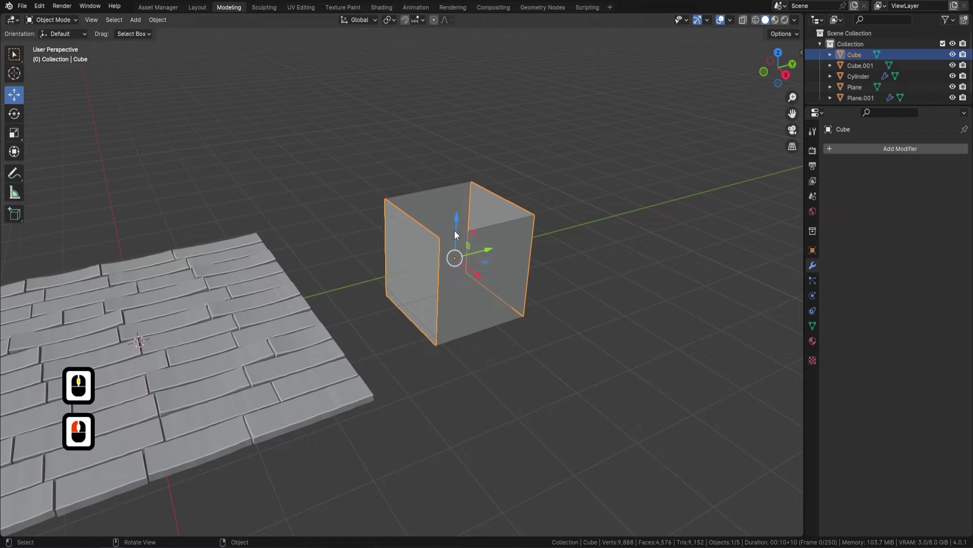
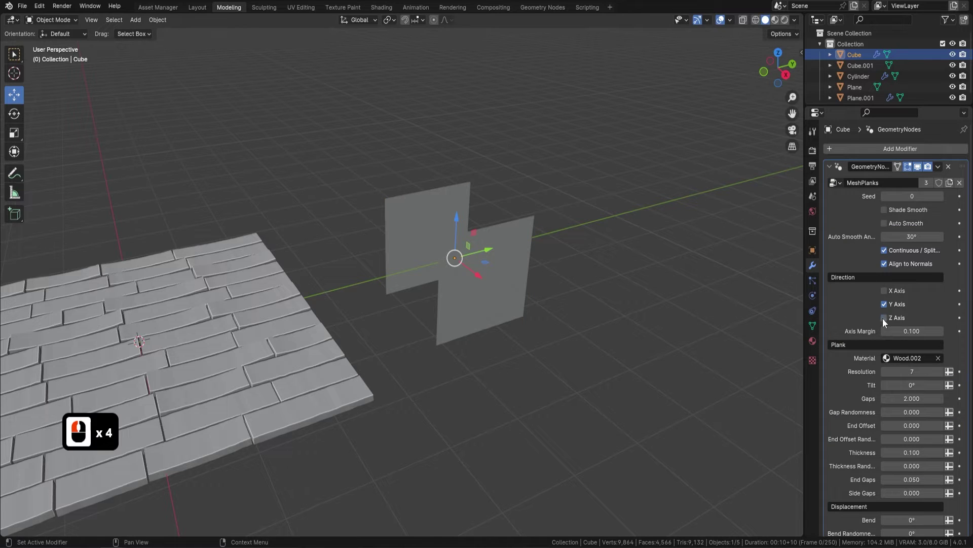
# Plank the crate piece with MeshPlanks along Z Axis, Align to Normals off, Side Gaps 0.030
pyautogui.click(886, 323)
pyautogui.click(888, 309)
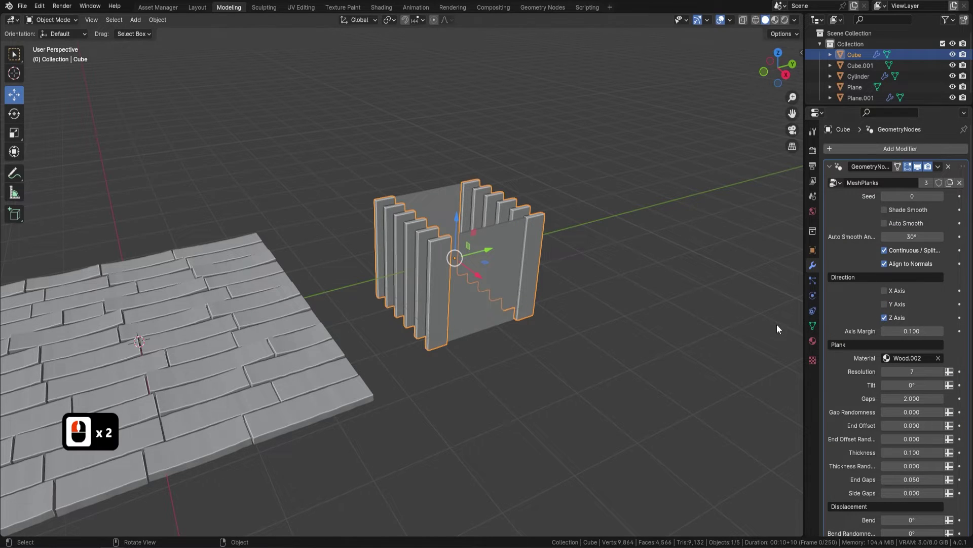
pyautogui.click(886, 266)
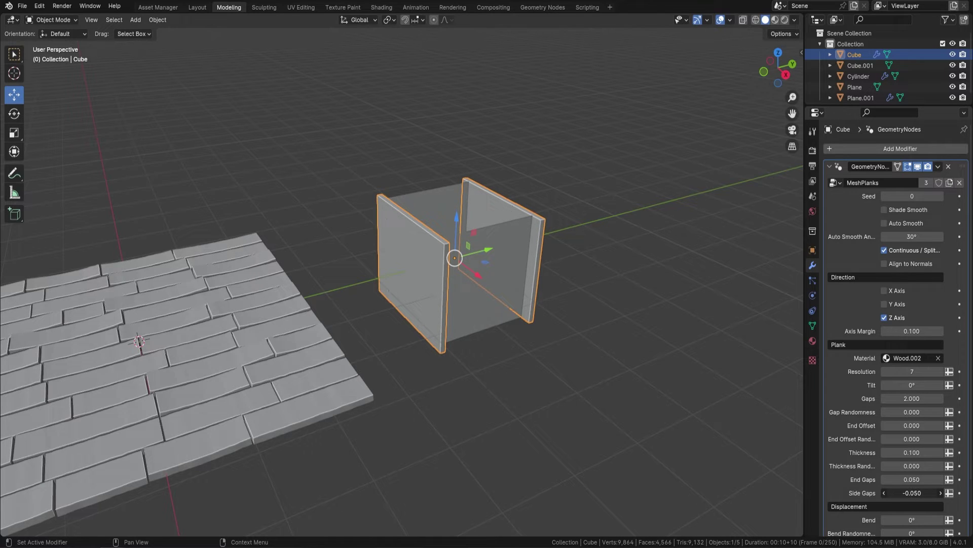
pyautogui.click(910, 477)
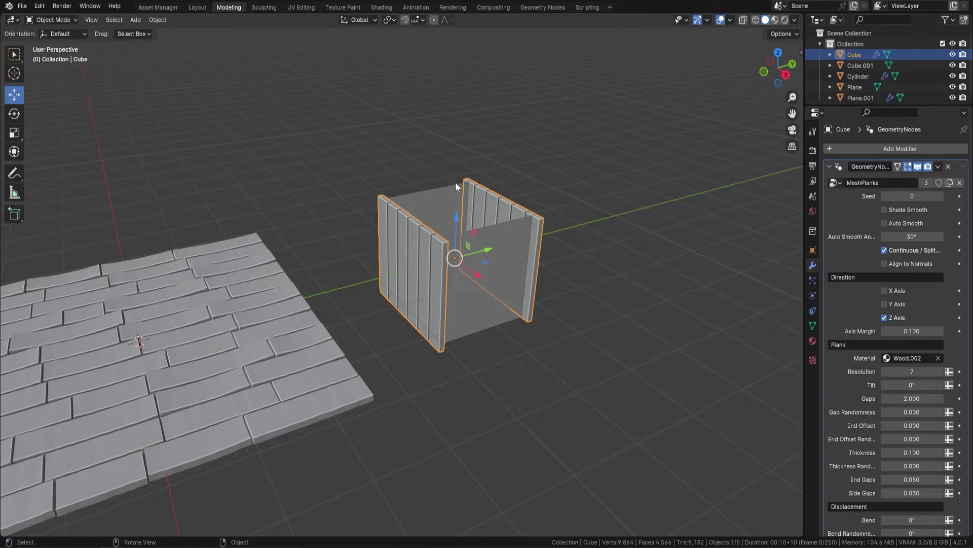
pyautogui.click(512, 249)
pyautogui.click(501, 201)
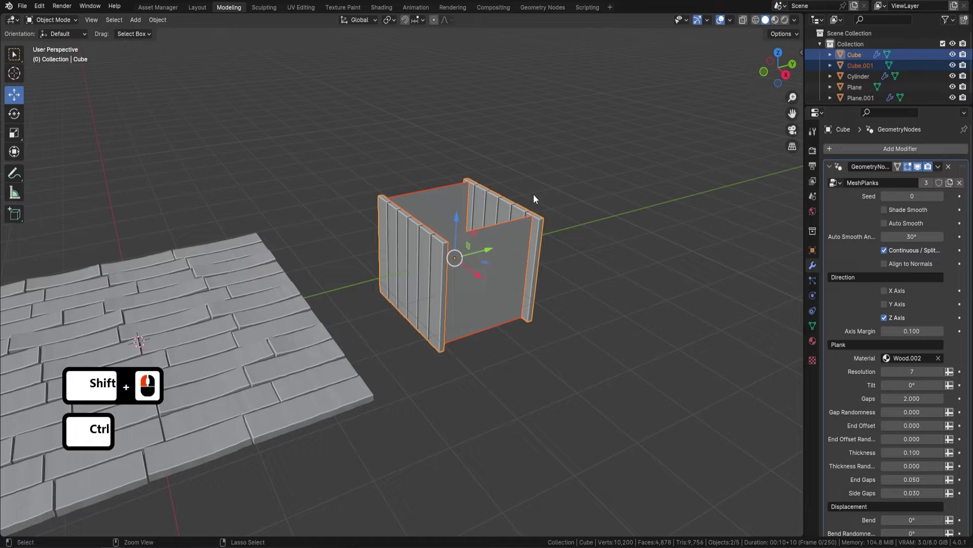
# Copy the MeshPlanks modifier to Cube.001 via Ctrl+L and enable Align to Normals on it
pyautogui.press('ctrl+i')
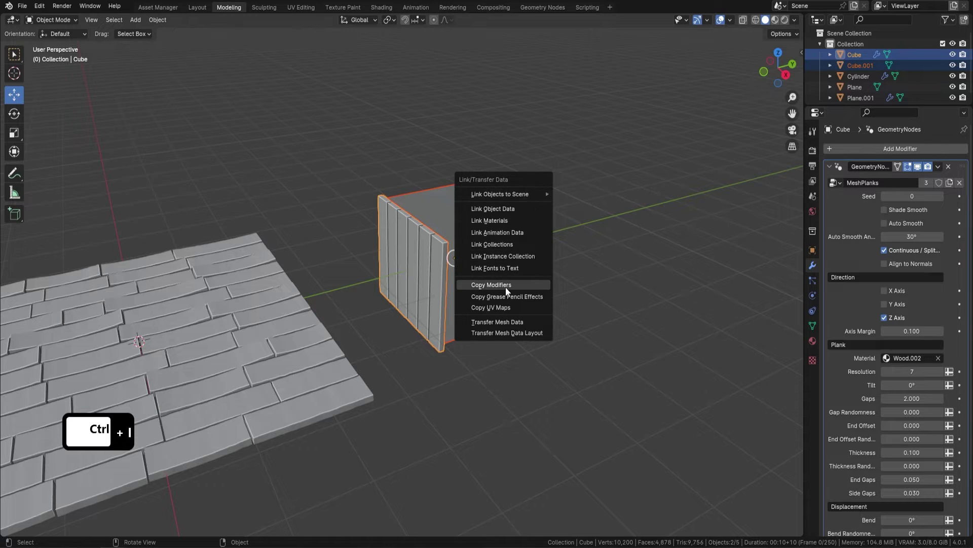
pyautogui.click(509, 292)
pyautogui.click(486, 251)
pyautogui.click(888, 269)
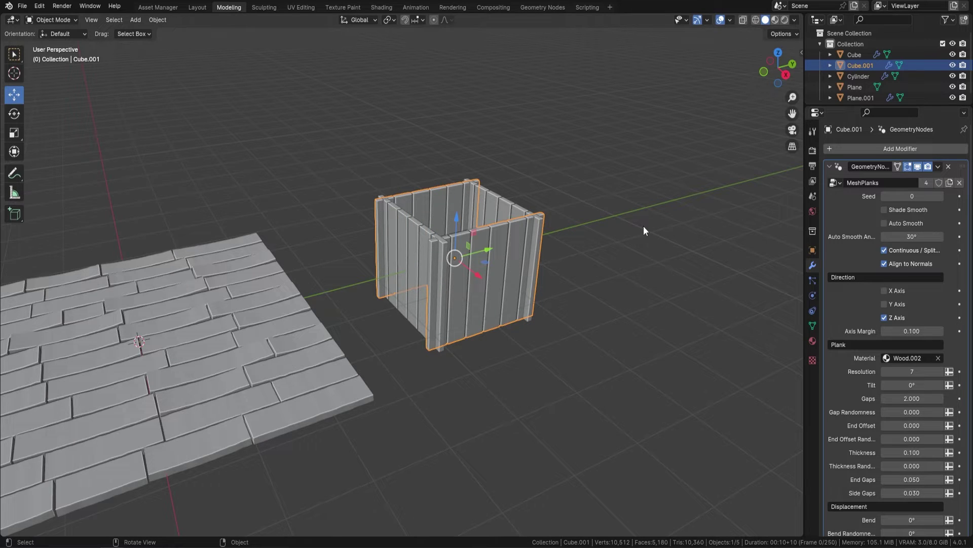
# Scale the second crate piece along Y and X so the two planked pieces close into a box
pyautogui.press('F9')
pyautogui.write('sy')
pyautogui.click(626, 343)
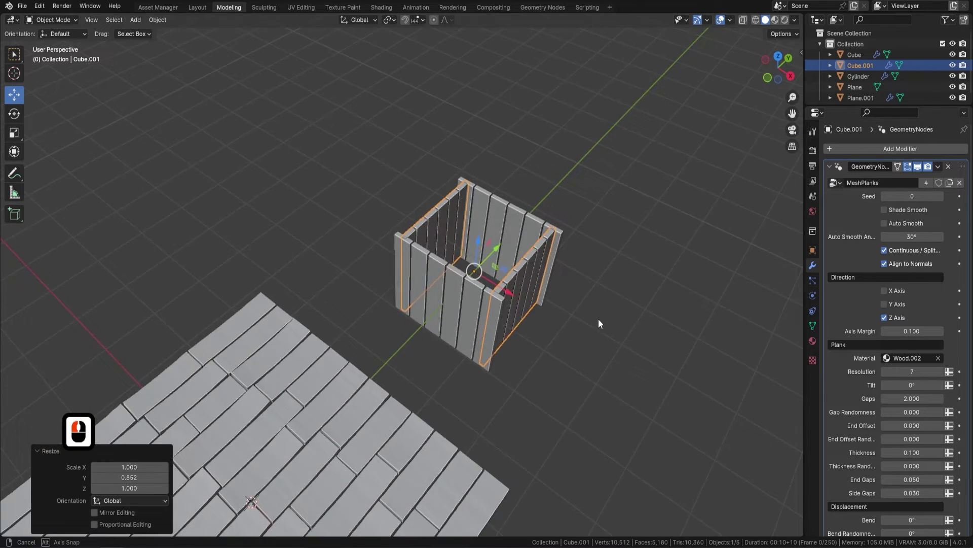
pyautogui.middleClick(623, 328)
pyautogui.click(476, 302)
pyautogui.press('s')
pyautogui.press('x')
pyautogui.click(679, 352)
pyautogui.middleClick(570, 283)
pyautogui.middleClick(515, 338)
pyautogui.middleClick(477, 296)
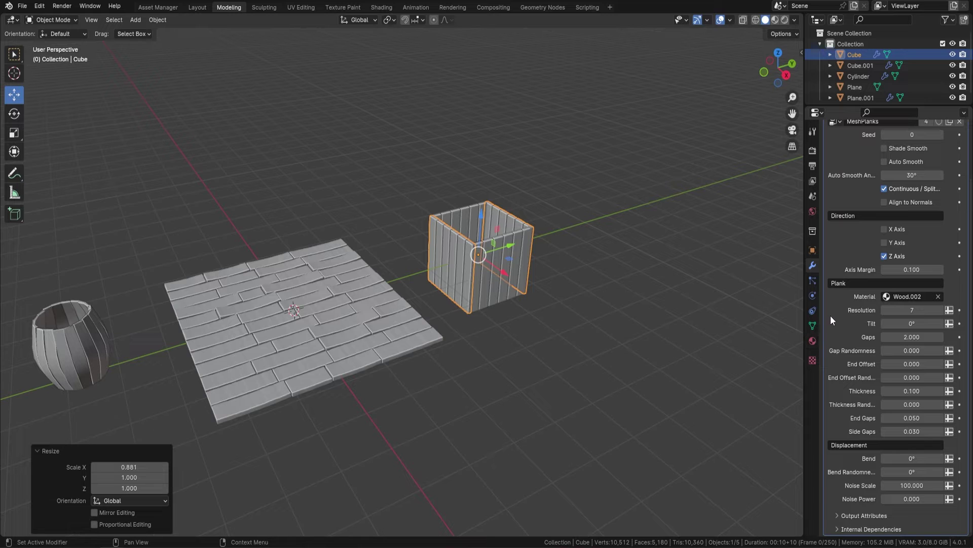
# Add a MeshPlanks geometry-nodes modifier to the boat hull Plane
pyautogui.middleClick(448, 283)
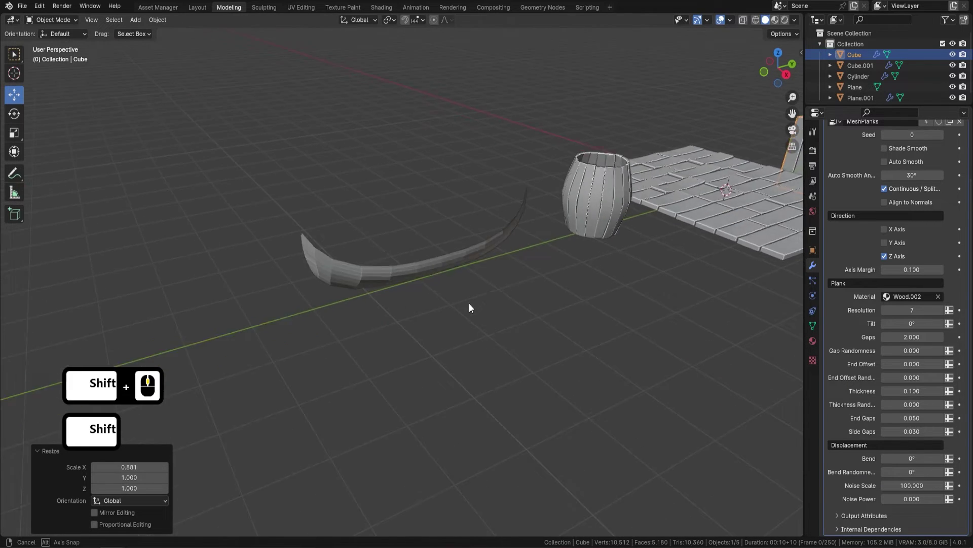
pyautogui.middleClick(463, 294)
pyautogui.middleClick(405, 319)
pyautogui.middleClick(439, 287)
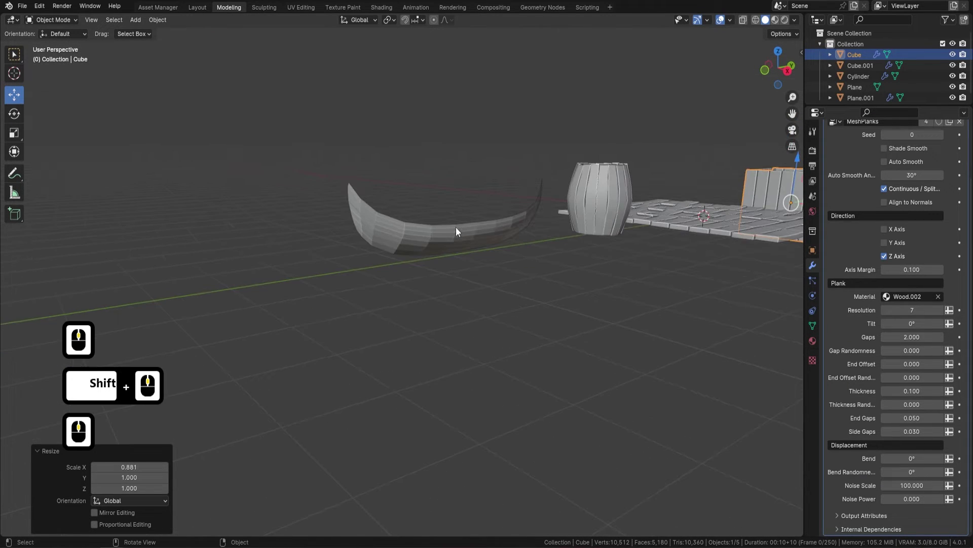
pyautogui.middleClick(473, 241)
pyautogui.middleClick(532, 295)
pyautogui.middleClick(491, 258)
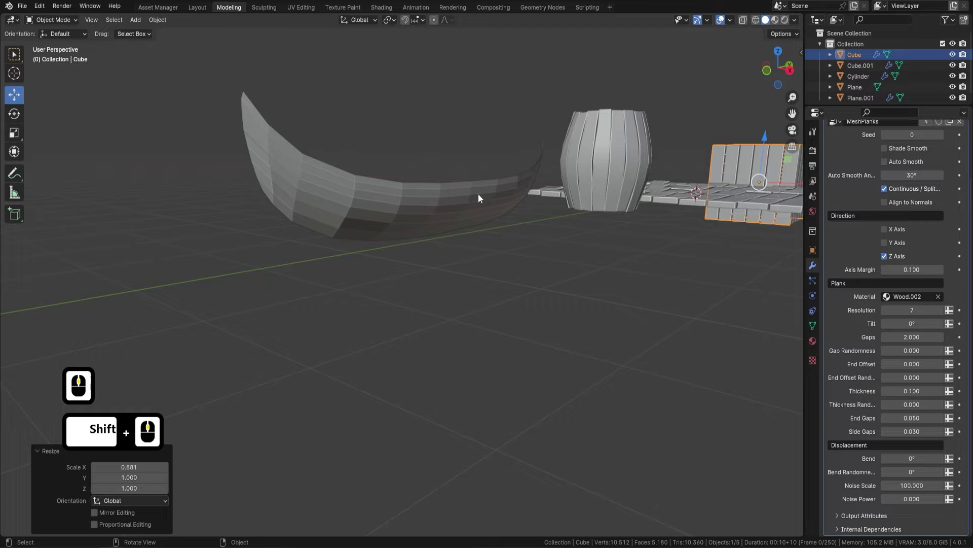
pyautogui.click(438, 213)
pyautogui.middleClick(511, 253)
pyautogui.click(900, 152)
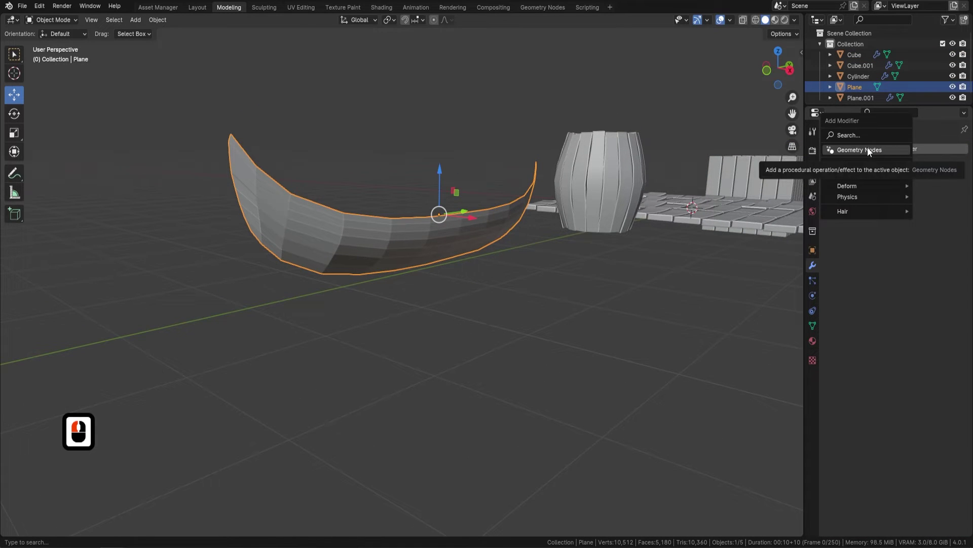
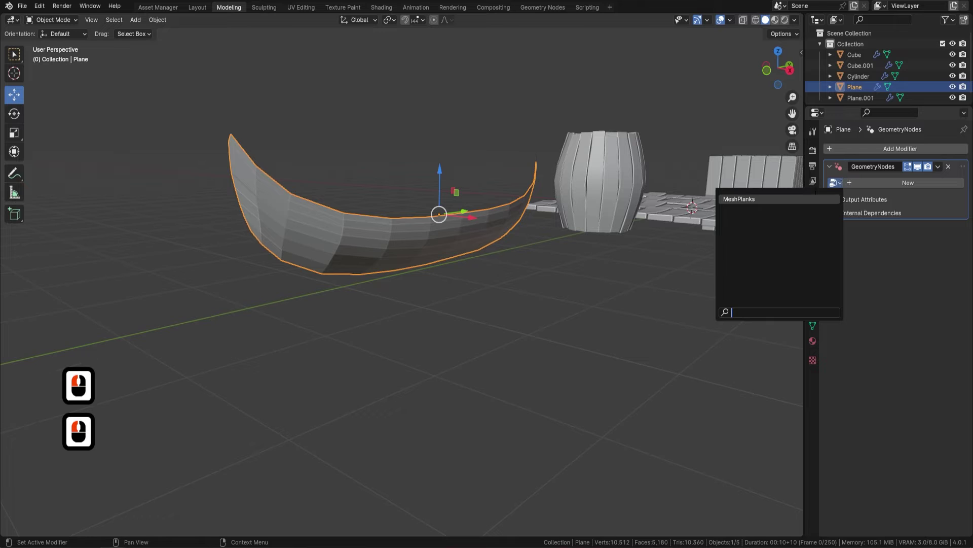
pyautogui.click(766, 204)
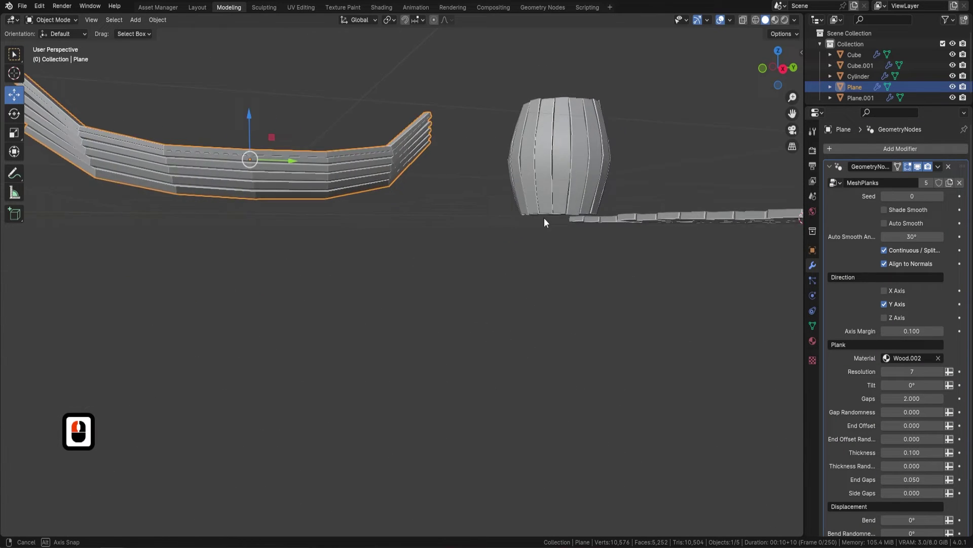
# Set hull planks to Resolution 13, Tilt 10.6°, split, Gaps 0.890, Gap Randomness 0.160, End Gaps 0.004
pyautogui.middleClick(546, 234)
pyautogui.middleClick(516, 242)
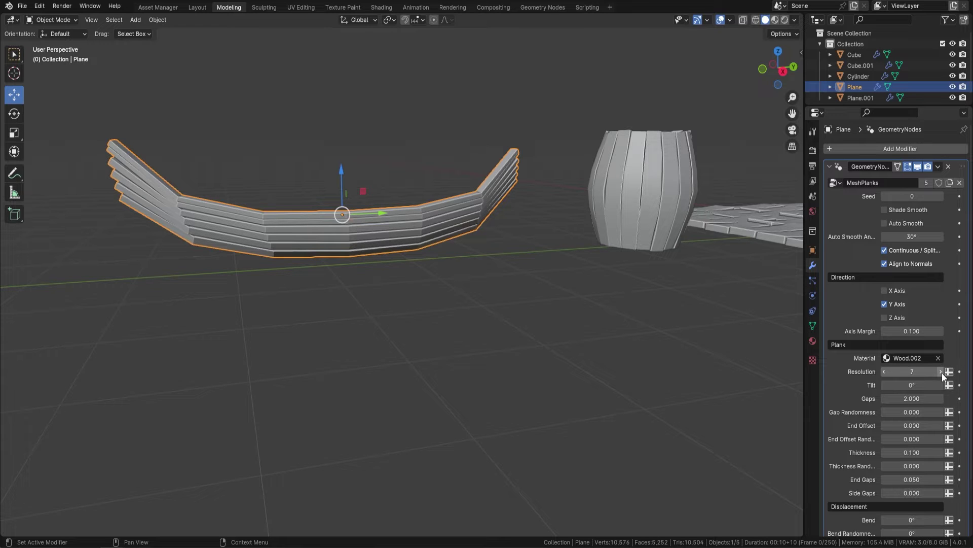
pyautogui.click(945, 376)
pyautogui.click(946, 376)
pyautogui.click(946, 376)
pyautogui.click(945, 376)
pyautogui.doubleClick(945, 376)
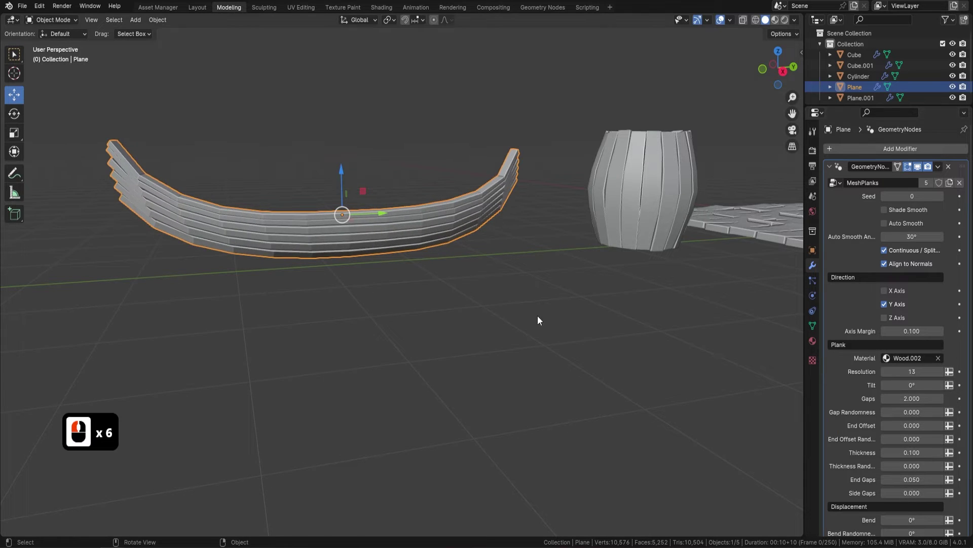
pyautogui.middleClick(571, 317)
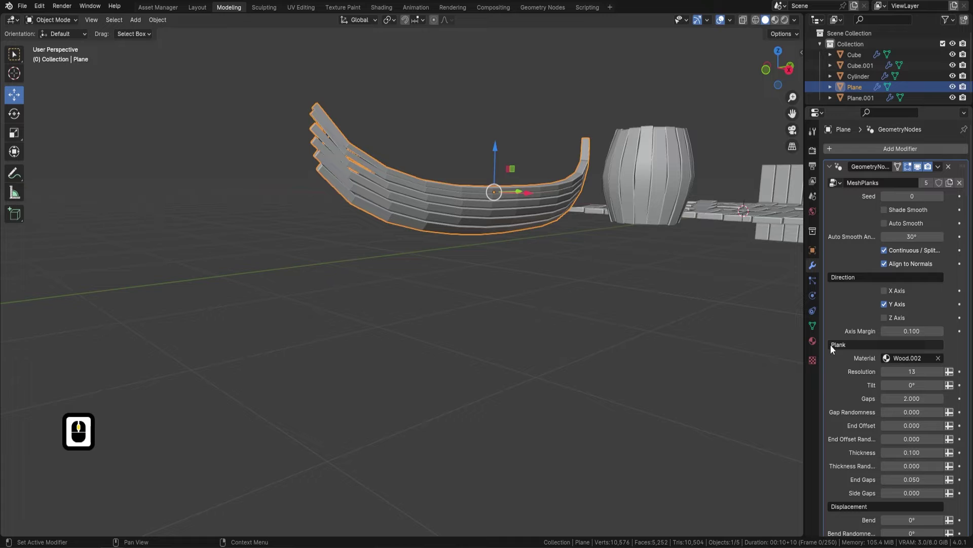
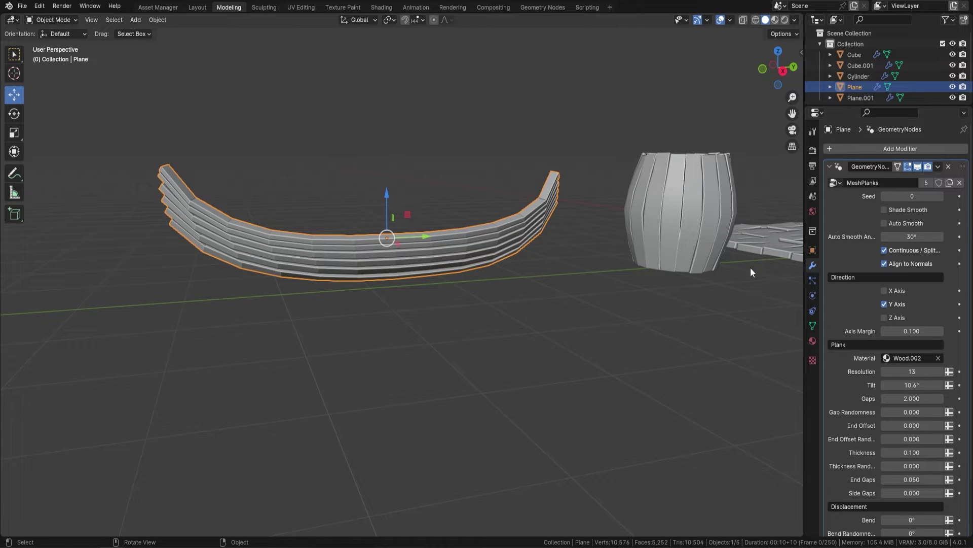
pyautogui.click(888, 253)
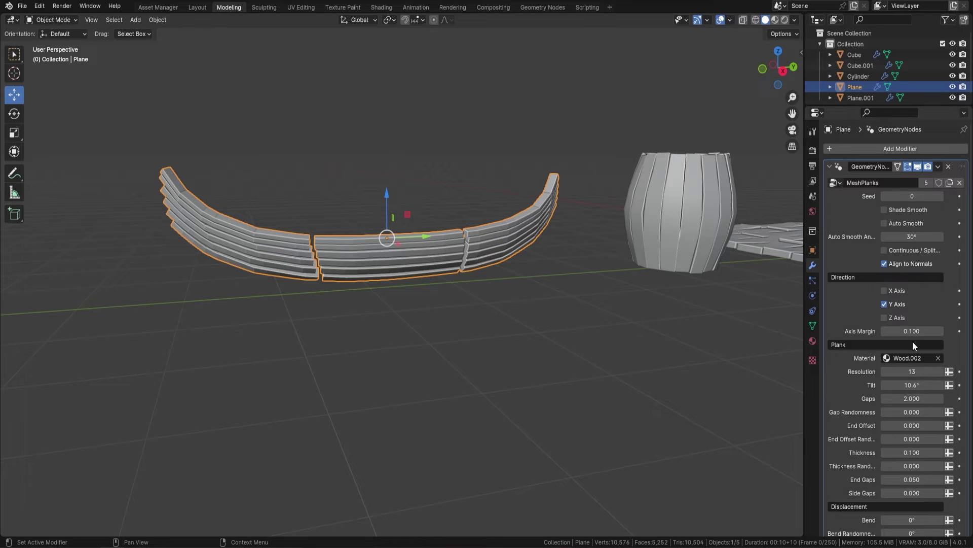
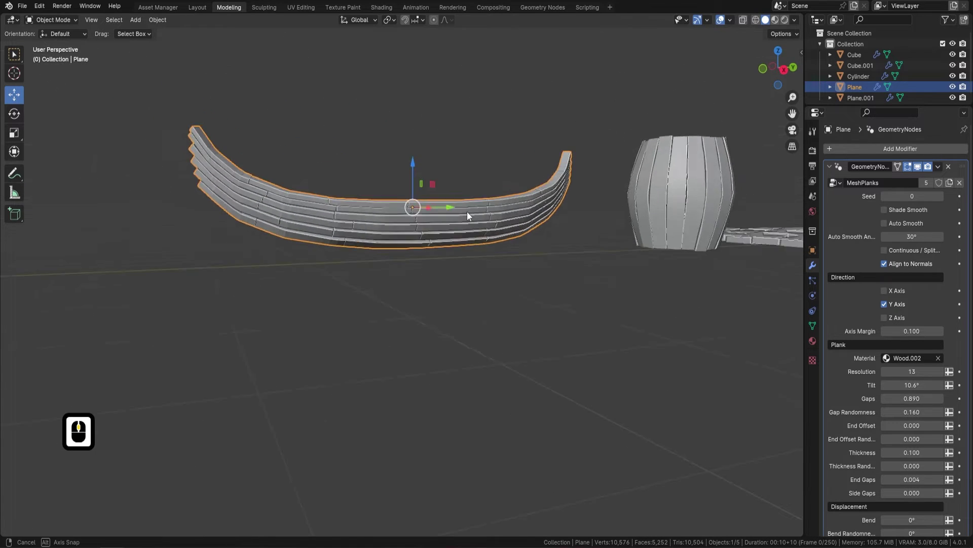
pyautogui.click(917, 150)
# Add a Mirror modifier to the hull and check the result in Edit Mode with all selected
pyautogui.click(883, 173)
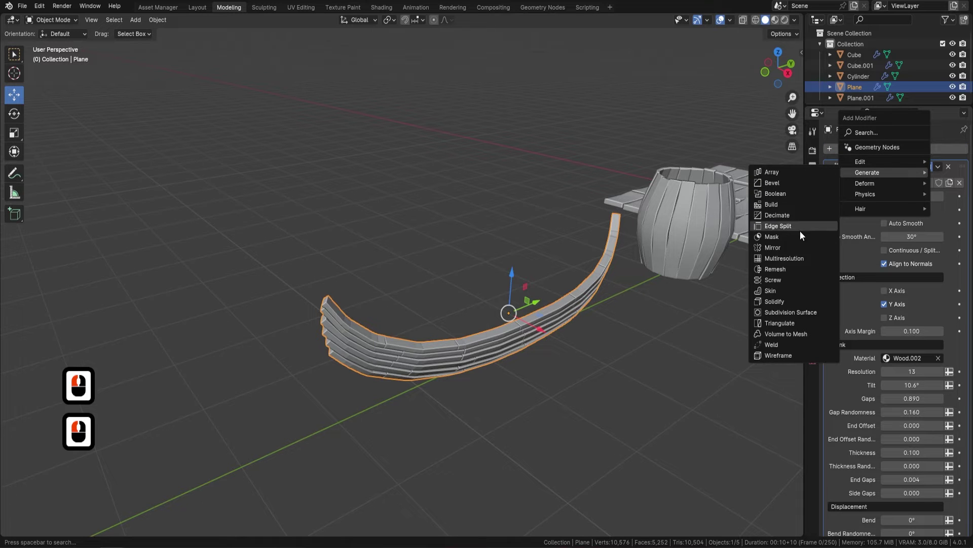
pyautogui.click(790, 250)
pyautogui.middleClick(670, 312)
pyautogui.middleClick(658, 316)
pyautogui.press('Tab')
pyautogui.press('a')
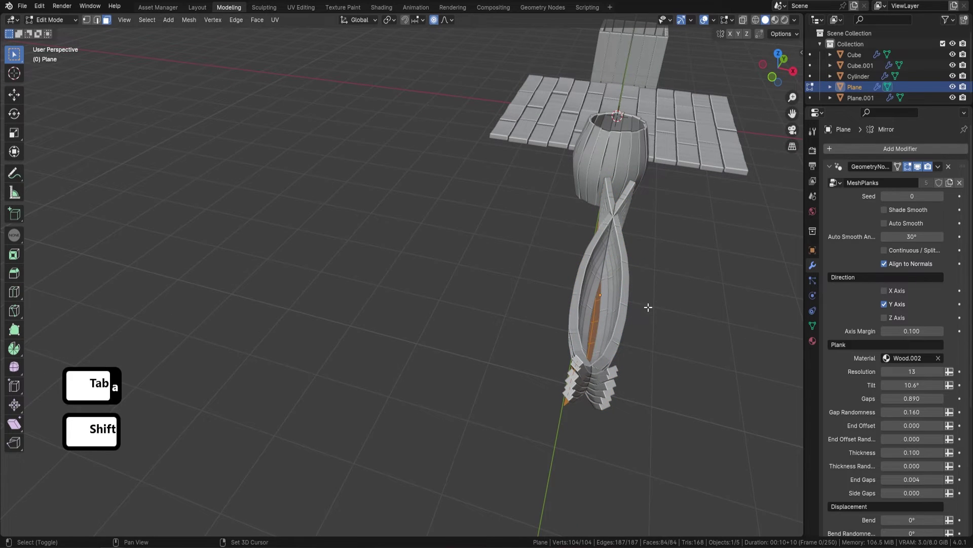
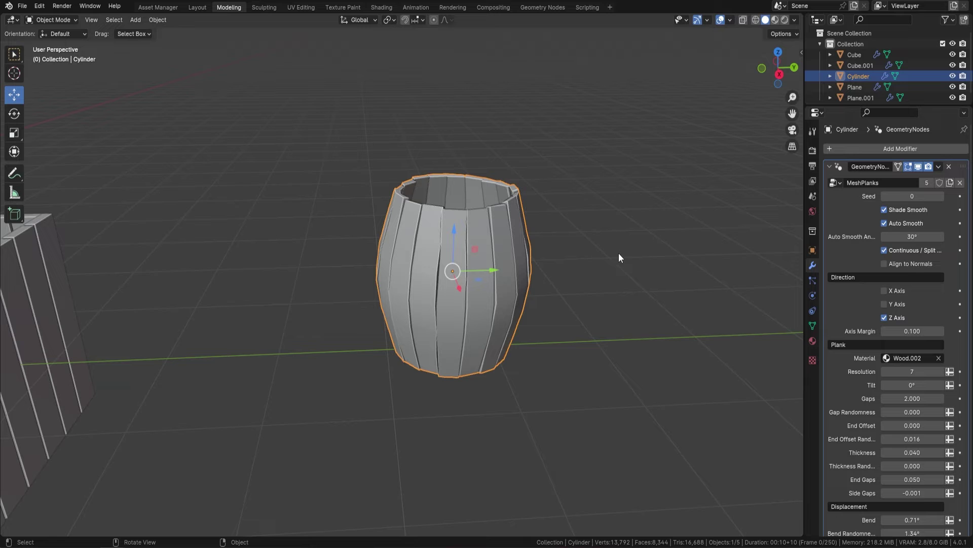
# Convert the planked barrel to a real mesh via Object > Convert > Mesh, removing its modifiers
pyautogui.moveTo(778, 24); pyautogui.dragTo(509, 278)
pyautogui.middleClick(509, 277)
pyautogui.middleClick(590, 182)
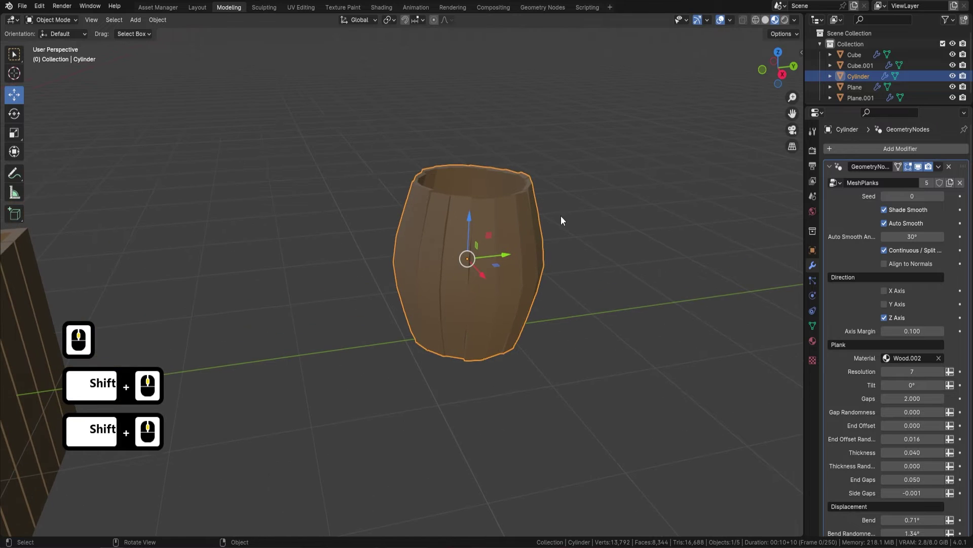
pyautogui.click(165, 23)
pyautogui.click(195, 337)
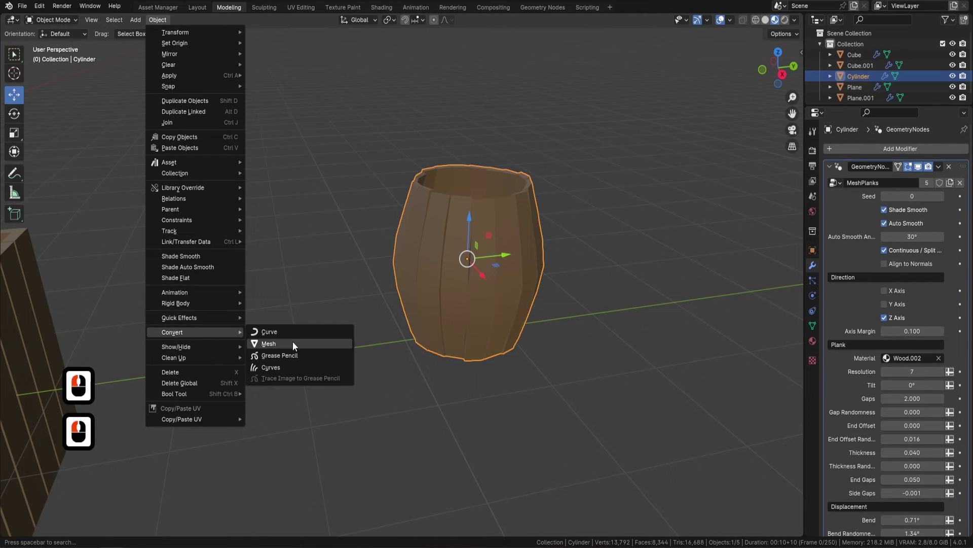
pyautogui.click(296, 347)
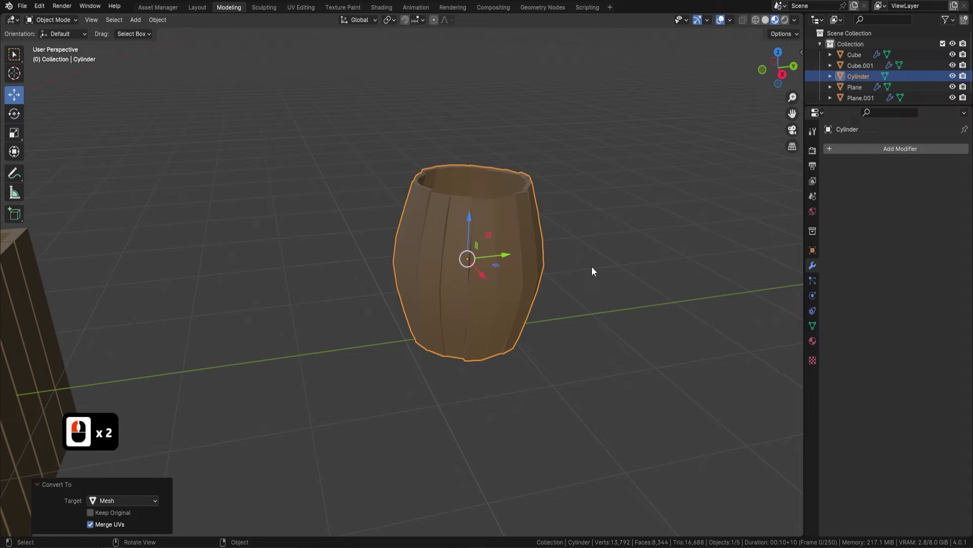
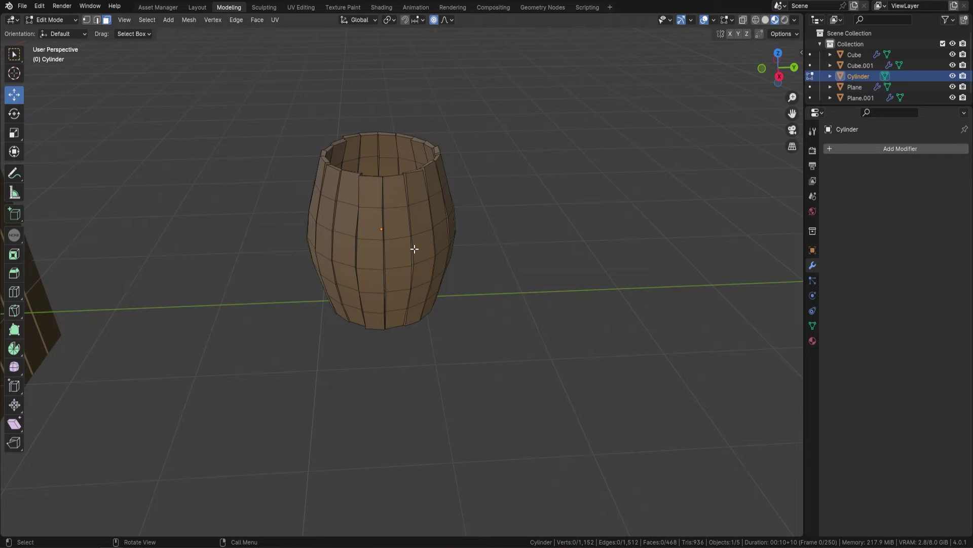
pyautogui.press('F9')
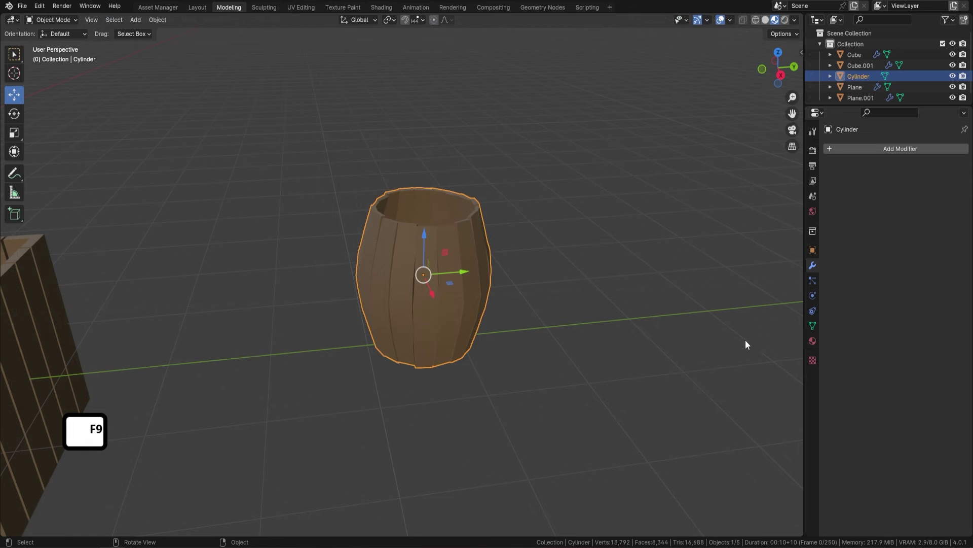
# Review the barrel's material and the crate's planking modifier, then reselect the barrel
pyautogui.click(811, 348)
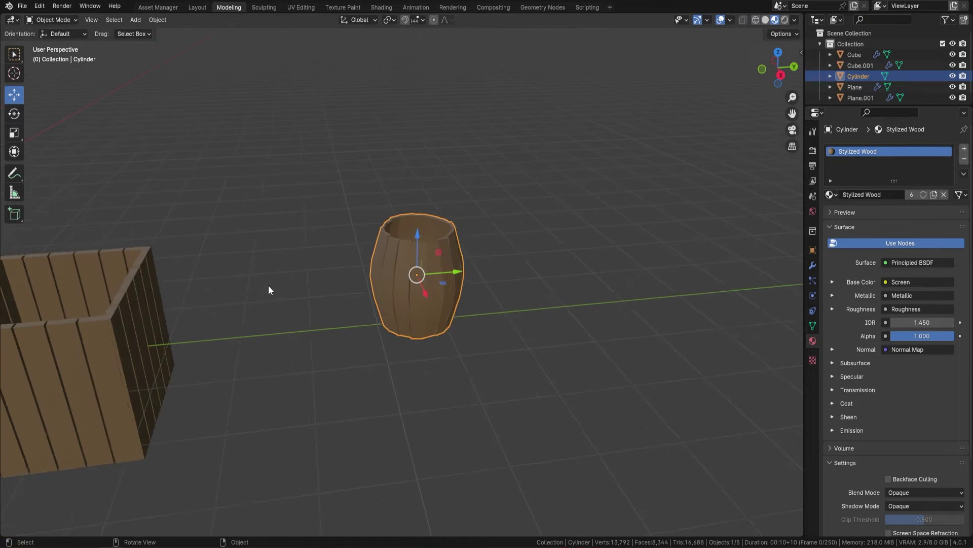
pyautogui.middleClick(269, 289)
pyautogui.click(214, 315)
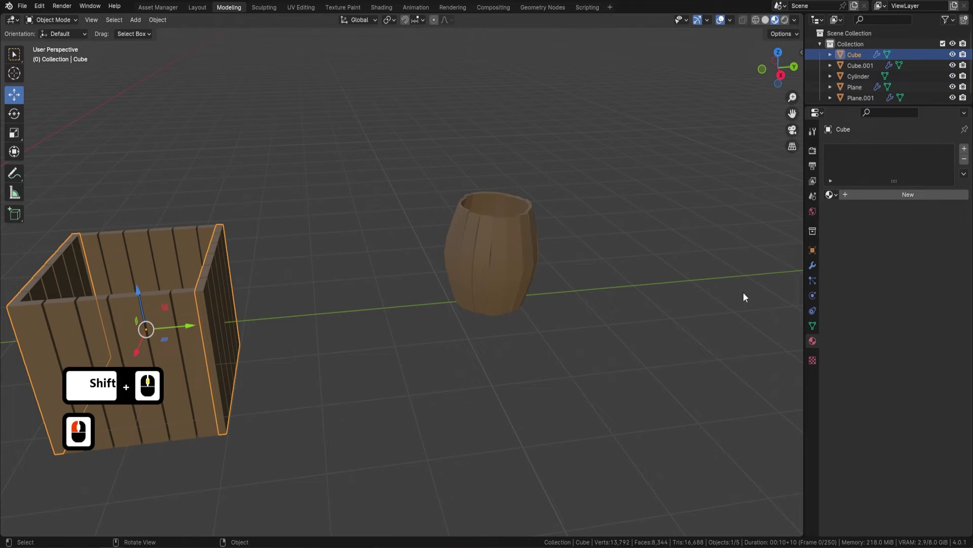
pyautogui.click(817, 270)
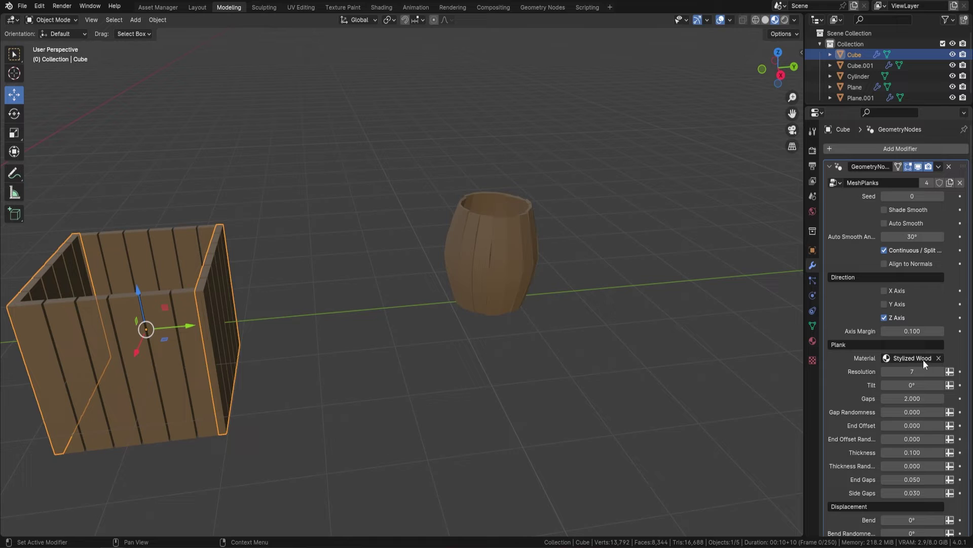
pyautogui.click(509, 253)
pyautogui.middleClick(595, 226)
pyautogui.click(817, 345)
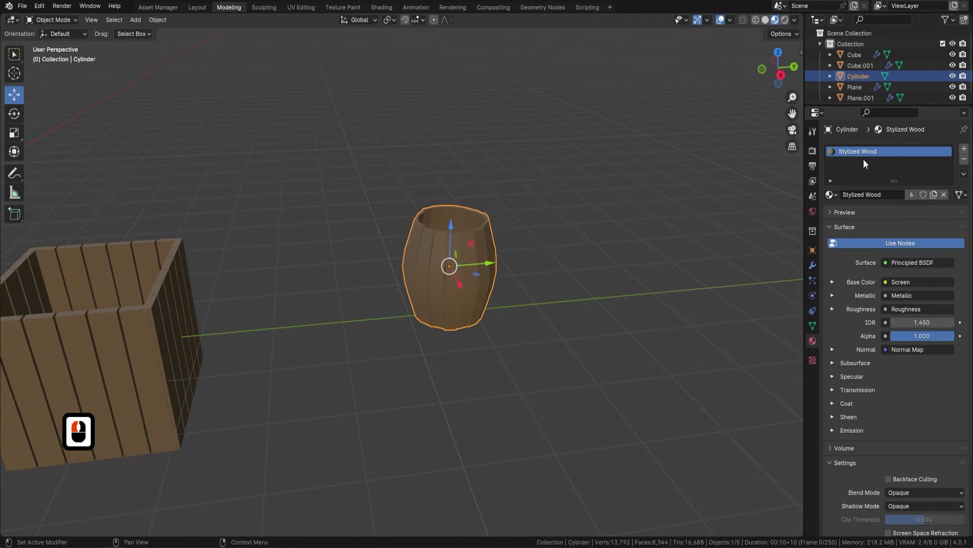
# Smart UV Project all of the barrel's geometry so the Stylized Wood grain maps across its staves
pyautogui.press('Tab')
pyautogui.press('a')
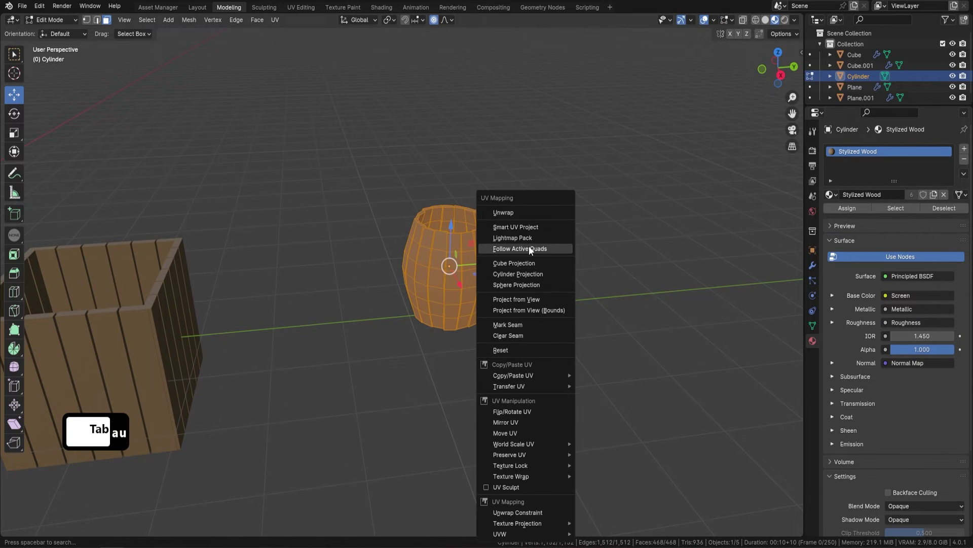
pyautogui.click(529, 233)
pyautogui.click(535, 334)
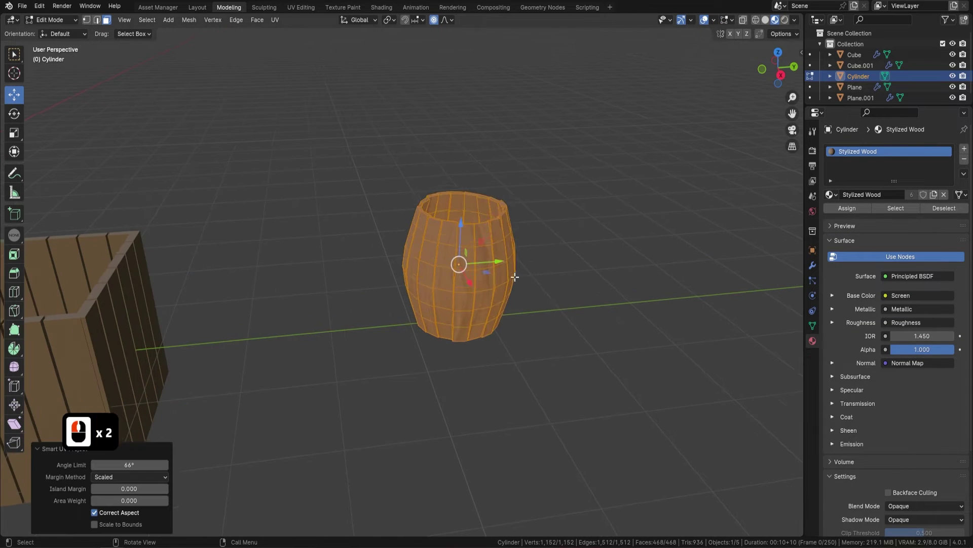
pyautogui.press('Tab')
# Preview the textured barrel in Rendered shading from several angles and re-enter its mesh
pyautogui.middleClick(532, 294)
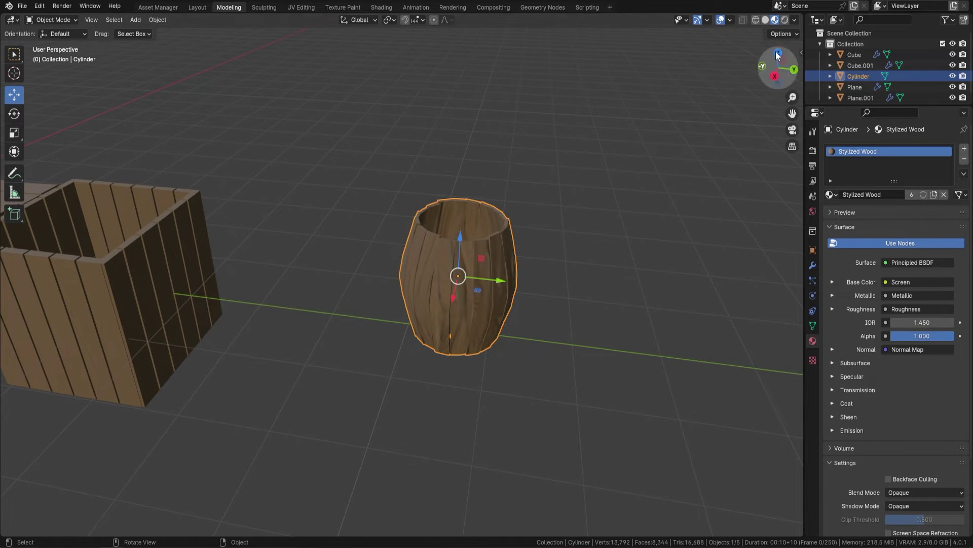
pyautogui.click(790, 26)
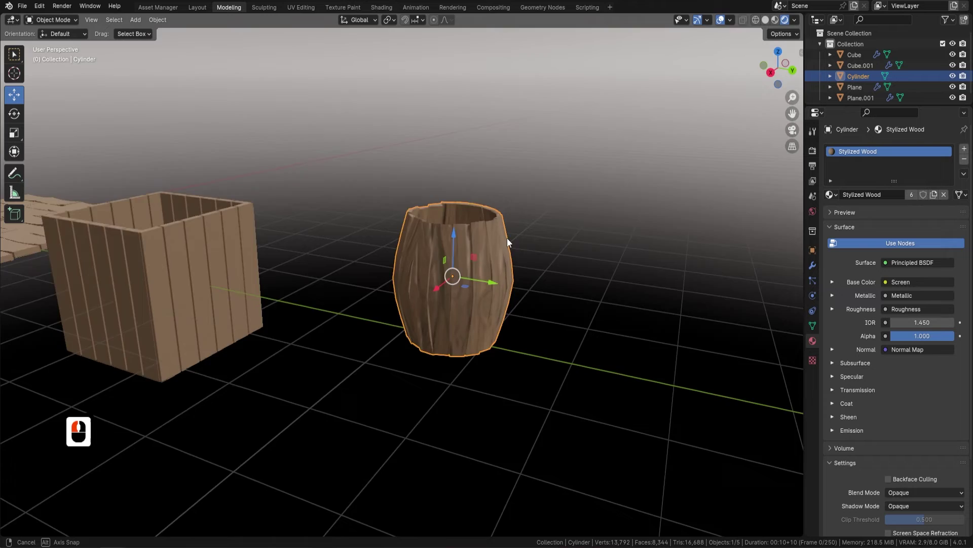
pyautogui.moveTo(485, 233); pyautogui.dragTo(508, 239)
pyautogui.moveTo(509, 238); pyautogui.dragTo(579, 256)
pyautogui.press('a')
pyautogui.write('aaaaaaaa')
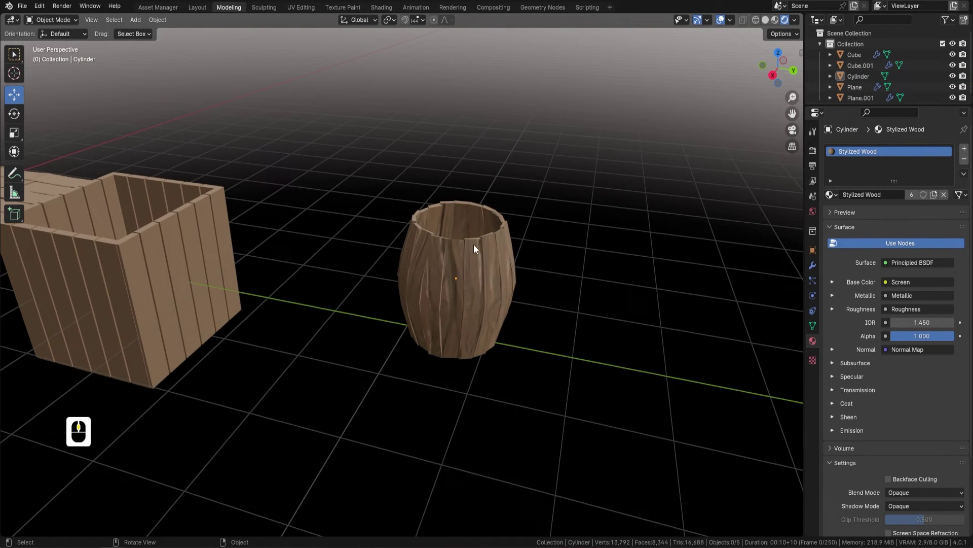
pyautogui.press('Tab')
# Inspect the barrel's UV islands over the WoodBark image in the UV Editing workspace, then return to Modeling
pyautogui.click(302, 13)
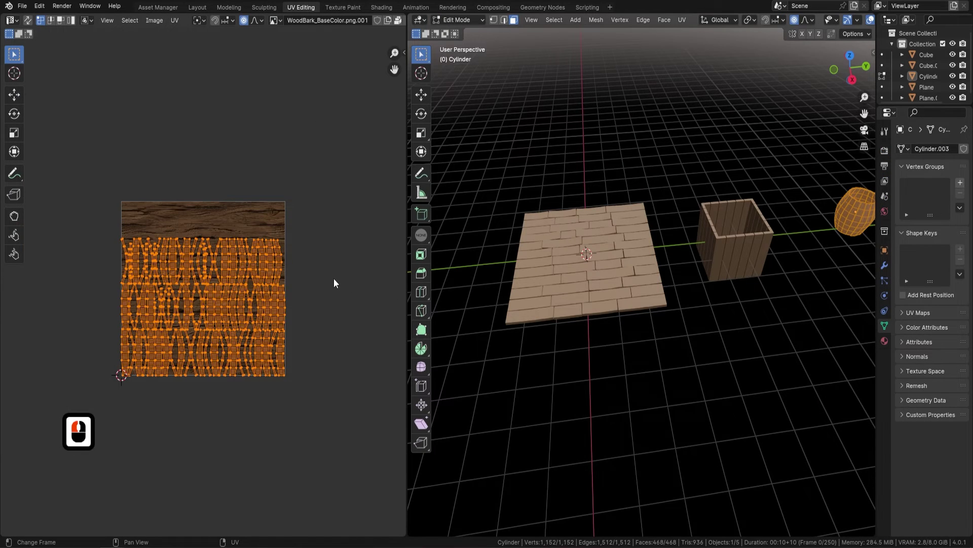
pyautogui.press('s')
pyautogui.click(70, 257)
pyautogui.click(233, 13)
pyautogui.press('Tab')
# Select the planked floor and assign it the Stylized Wood material
pyautogui.middleClick(465, 252)
pyautogui.middleClick(376, 255)
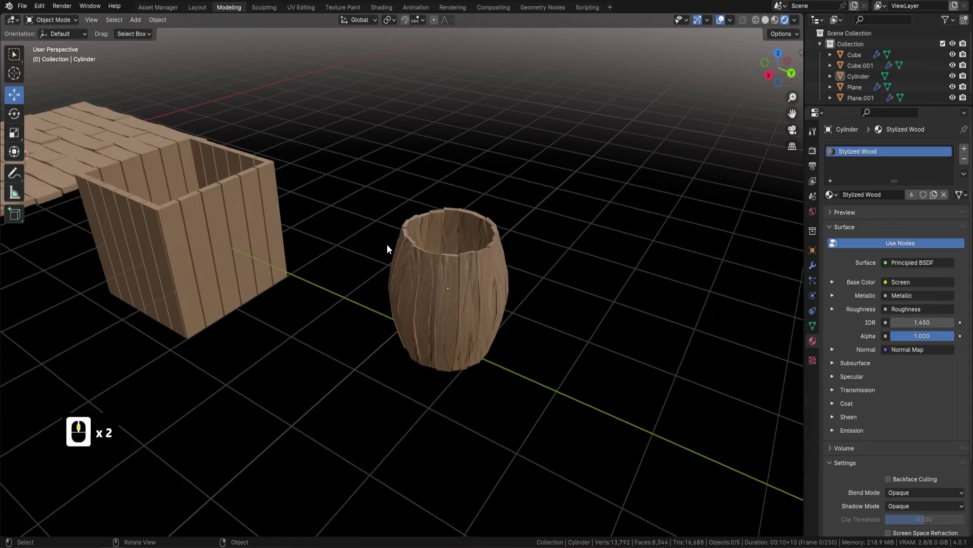
pyautogui.middleClick(387, 279)
pyautogui.middleClick(325, 289)
pyautogui.middleClick(515, 237)
pyautogui.scroll(-3)
pyautogui.middleClick(432, 269)
pyautogui.click(442, 183)
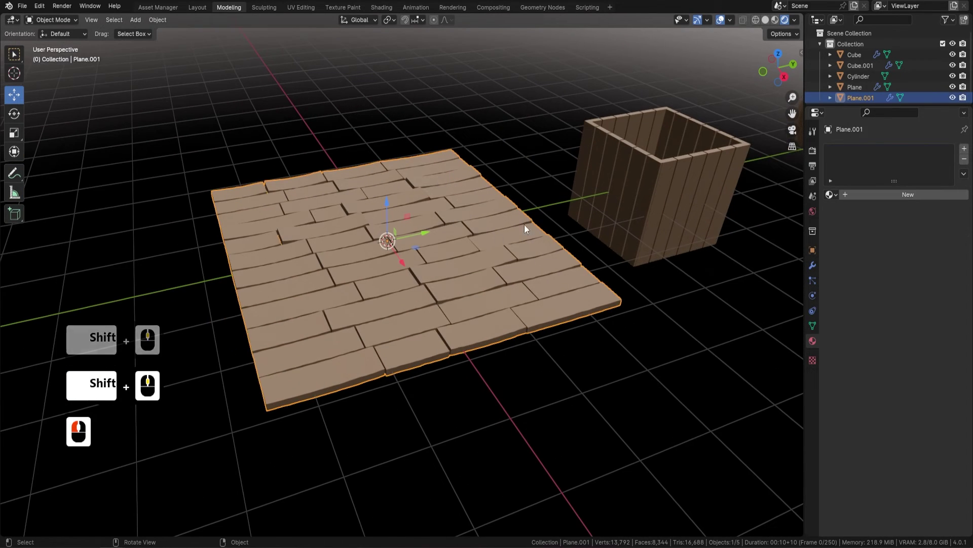
pyautogui.click(165, 23)
pyautogui.click(194, 333)
pyautogui.click(290, 349)
# Smart UV Project all of the floor's geometry so wood grain shows across its boards
pyautogui.press('Tab')
pyautogui.press('a')
pyautogui.press('u')
pyautogui.click(482, 163)
pyautogui.click(498, 262)
pyautogui.press('Tab')
pyautogui.middleClick(589, 236)
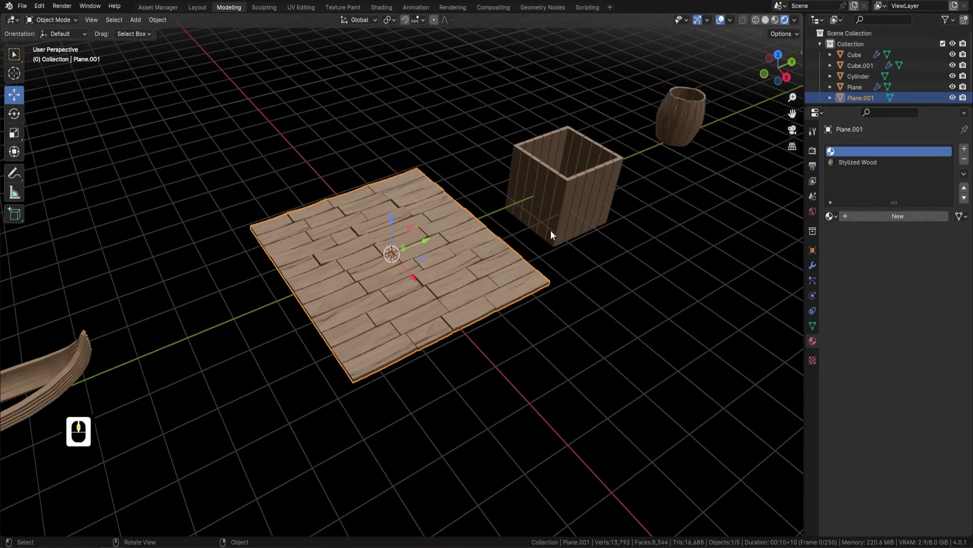
pyautogui.middleClick(667, 215)
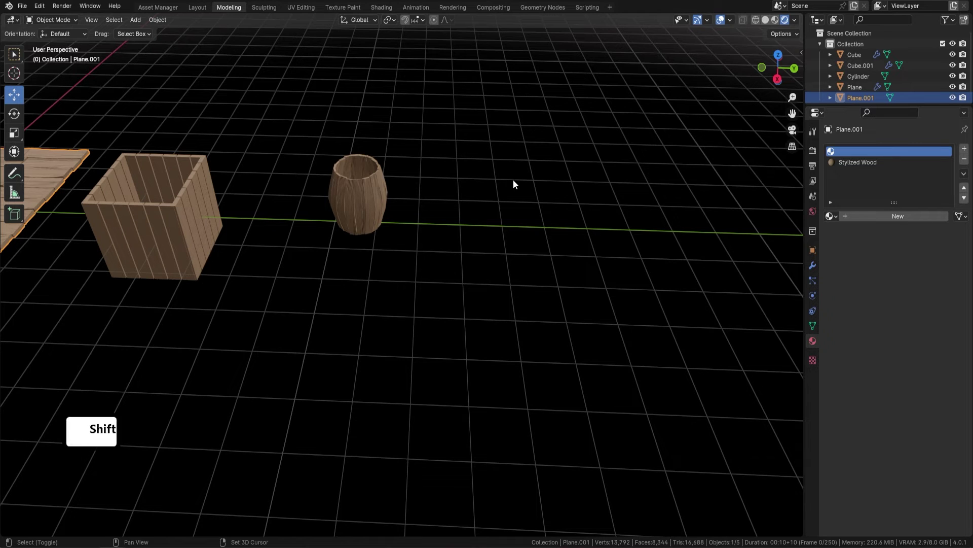
# Add a new mesh cylinder (Cylinder.001) to the scene and frame it in the view
pyautogui.press('a')
pyautogui.click(482, 200)
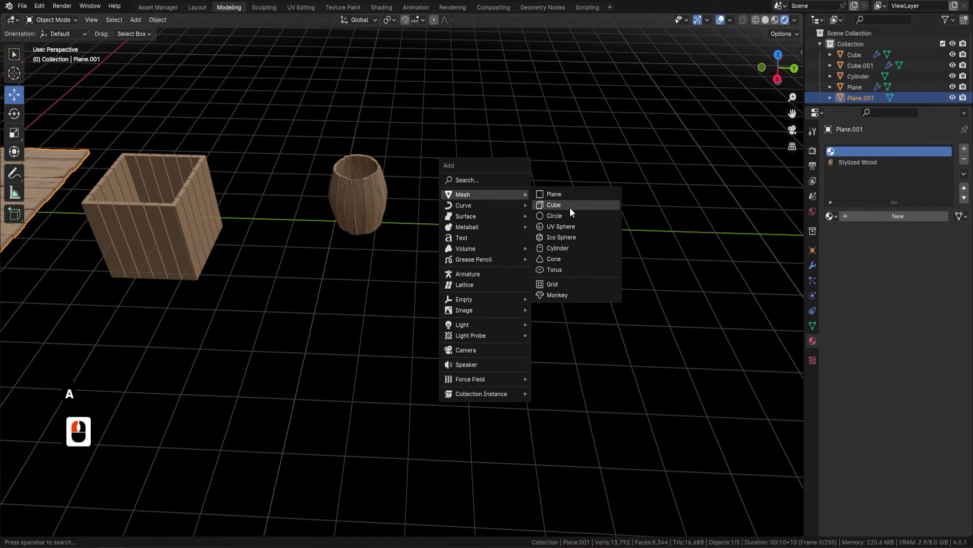
pyautogui.click(576, 237)
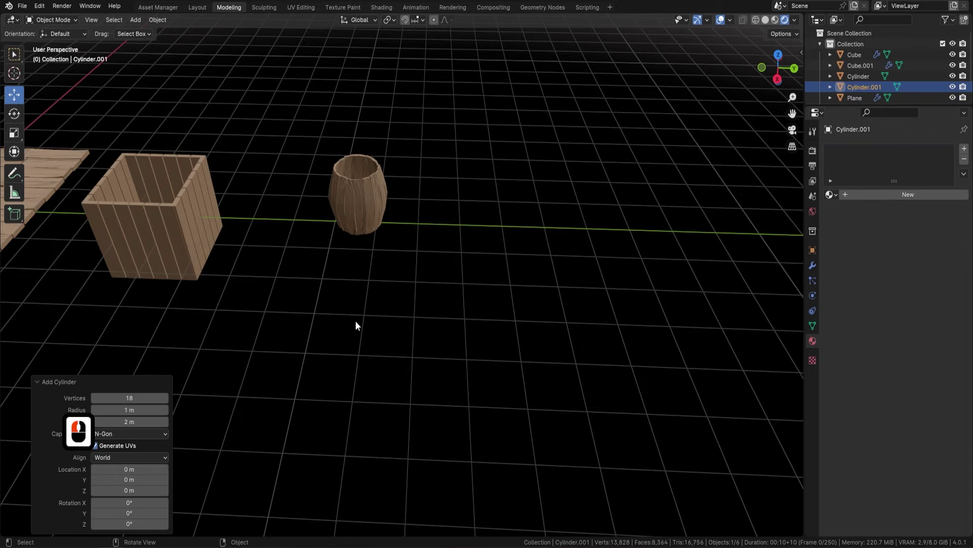
pyautogui.click(514, 250)
pyautogui.middleClick(451, 269)
pyautogui.middleClick(449, 250)
pyautogui.scroll(-3)
# Extrude and scale the cylinder into a tapered vase, then set its origin to geometry
pyautogui.press('Tab')
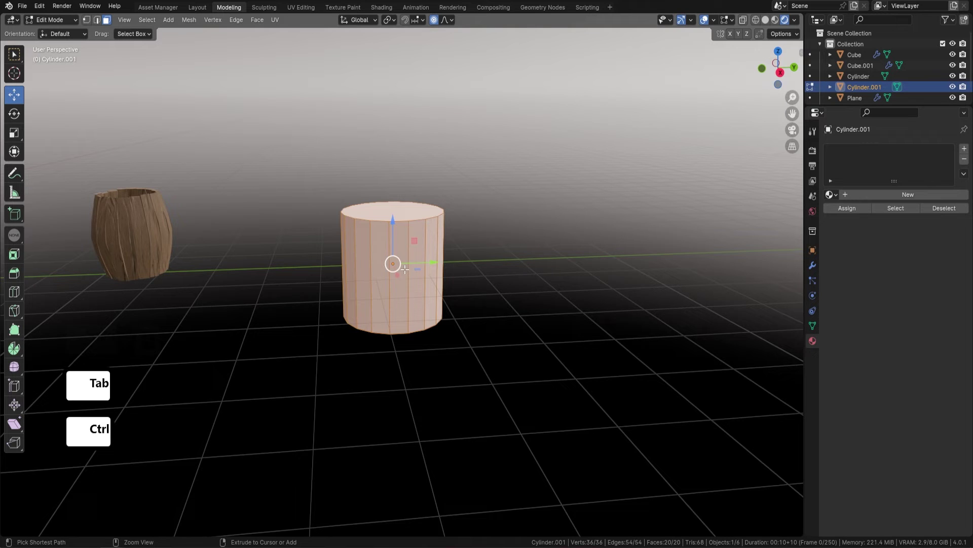
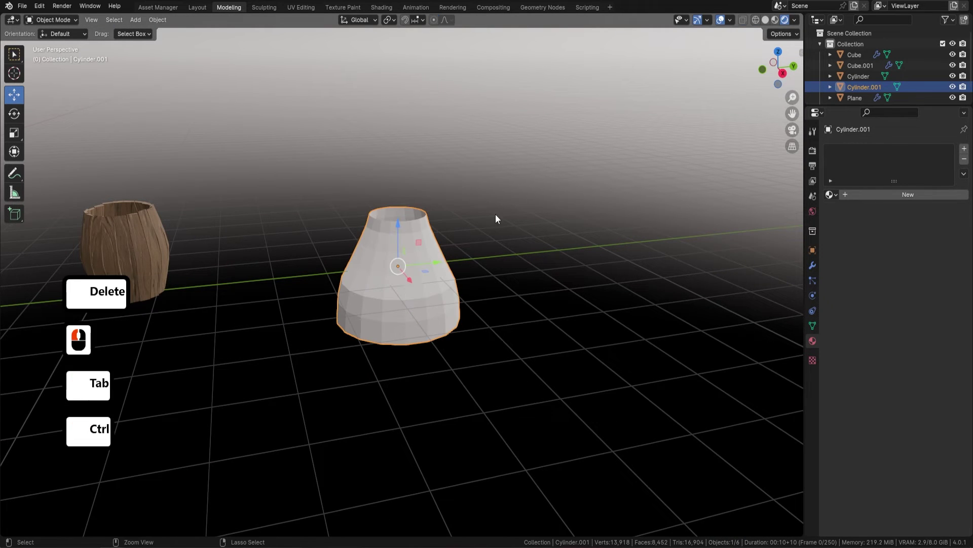
pyautogui.press('ctrl+a')
pyautogui.click(487, 219)
pyautogui.middleClick(487, 220)
pyautogui.click(493, 262)
pyautogui.click(567, 278)
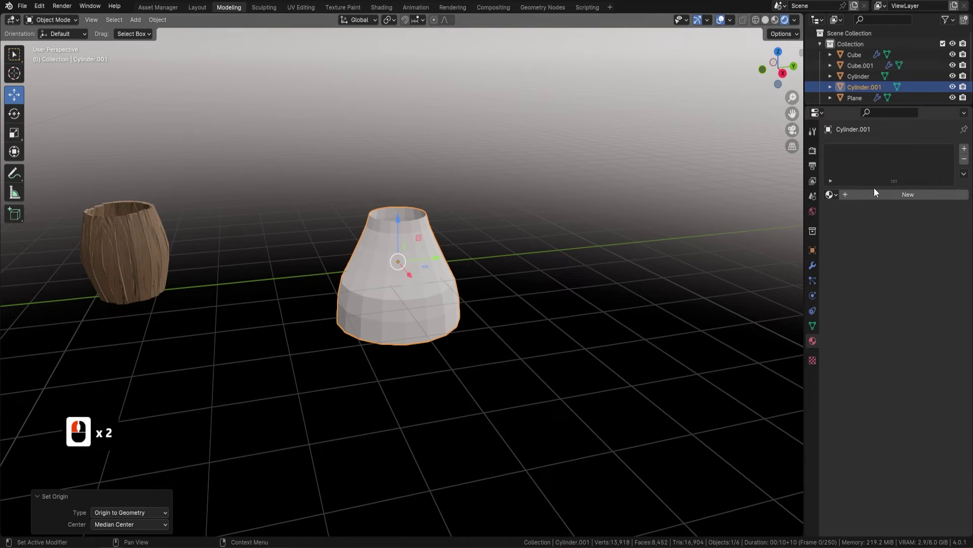
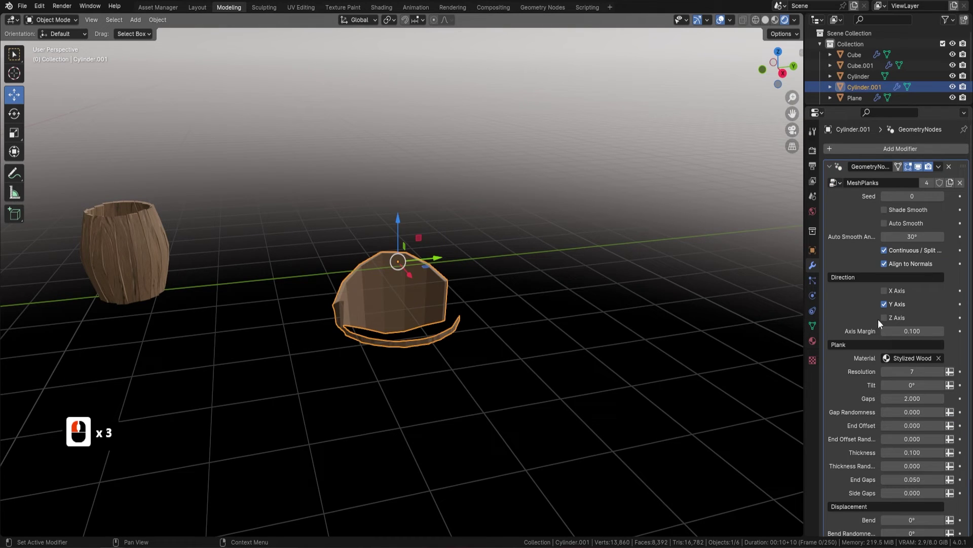
# Apply MeshPlanks to the vase with Z-axis staves, smooth shading and adjusted gaps, thickness, bend and noise
pyautogui.click(887, 319)
pyautogui.click(886, 309)
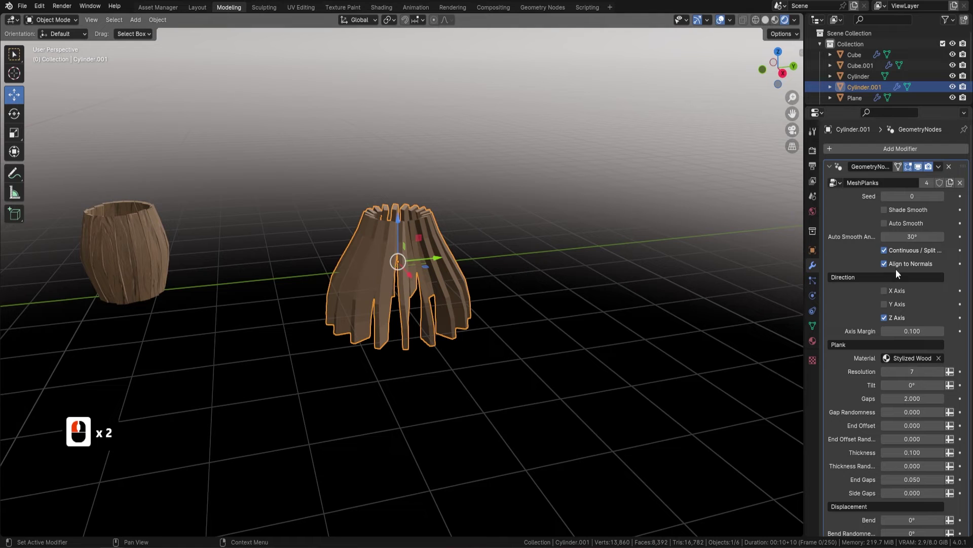
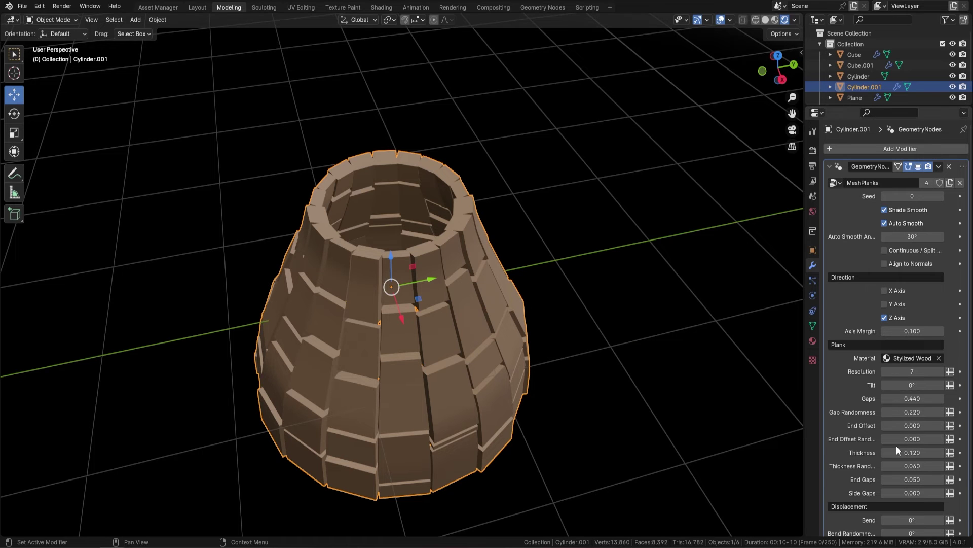
pyautogui.middleClick(629, 359)
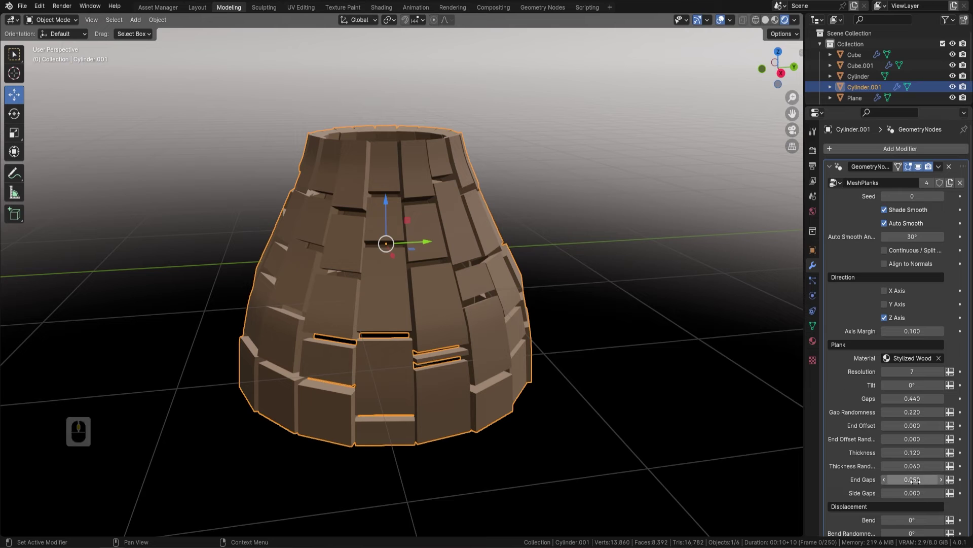
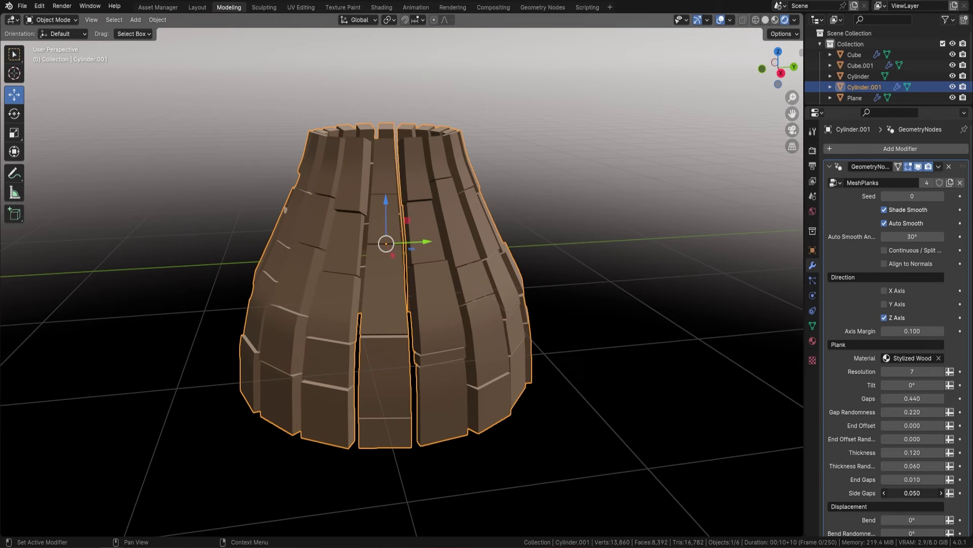
pyautogui.click(924, 493)
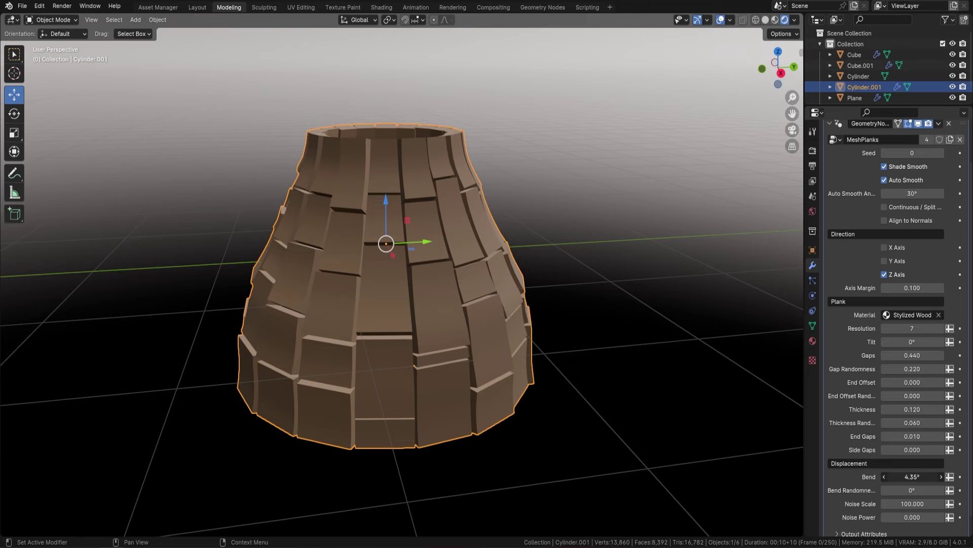
pyautogui.click(913, 486)
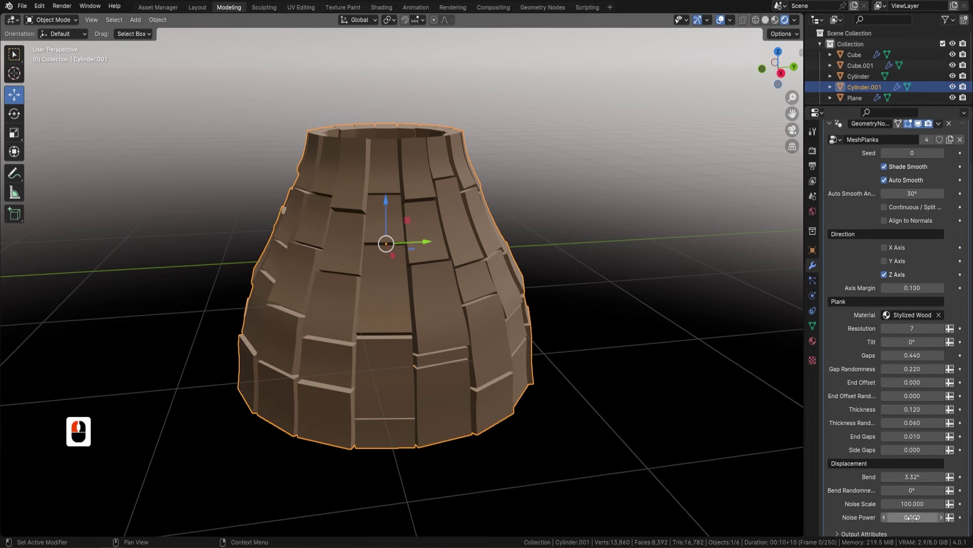
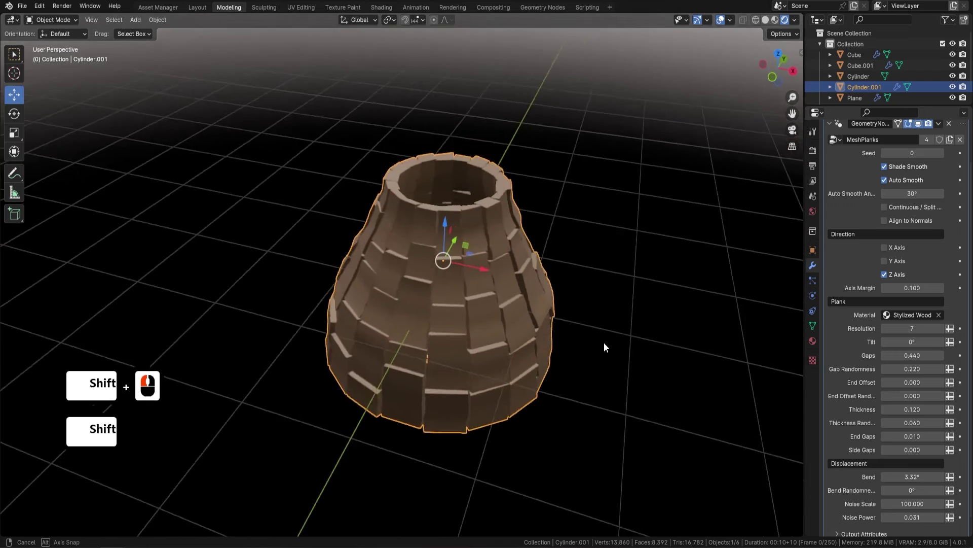
pyautogui.moveTo(527, 326); pyautogui.dragTo(454, 293)
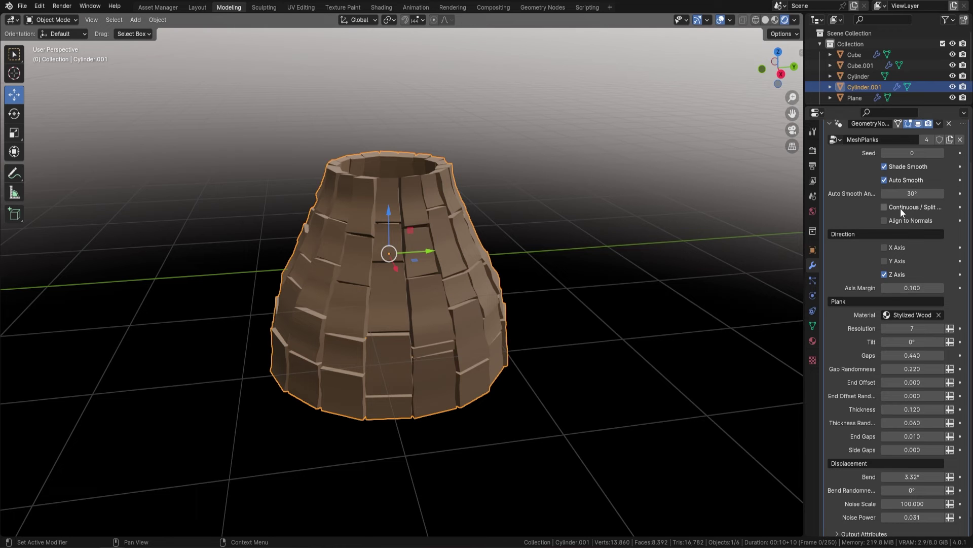
# Enable Continuous planks so the vase's staves run unbroken, and inspect the result
pyautogui.click(887, 214)
pyautogui.click(493, 267)
pyautogui.click(476, 242)
pyautogui.click(485, 231)
pyautogui.moveTo(520, 235); pyautogui.dragTo(556, 258)
pyautogui.middleClick(568, 258)
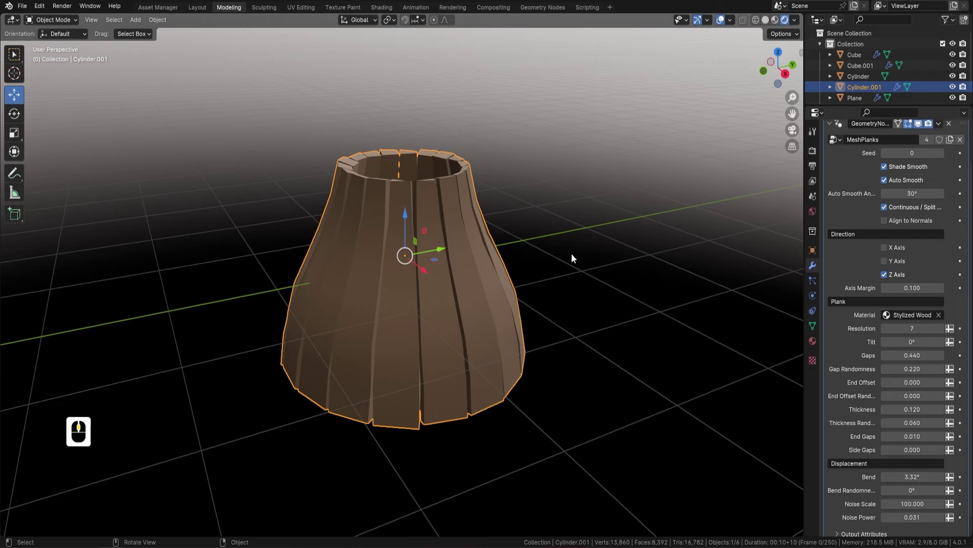